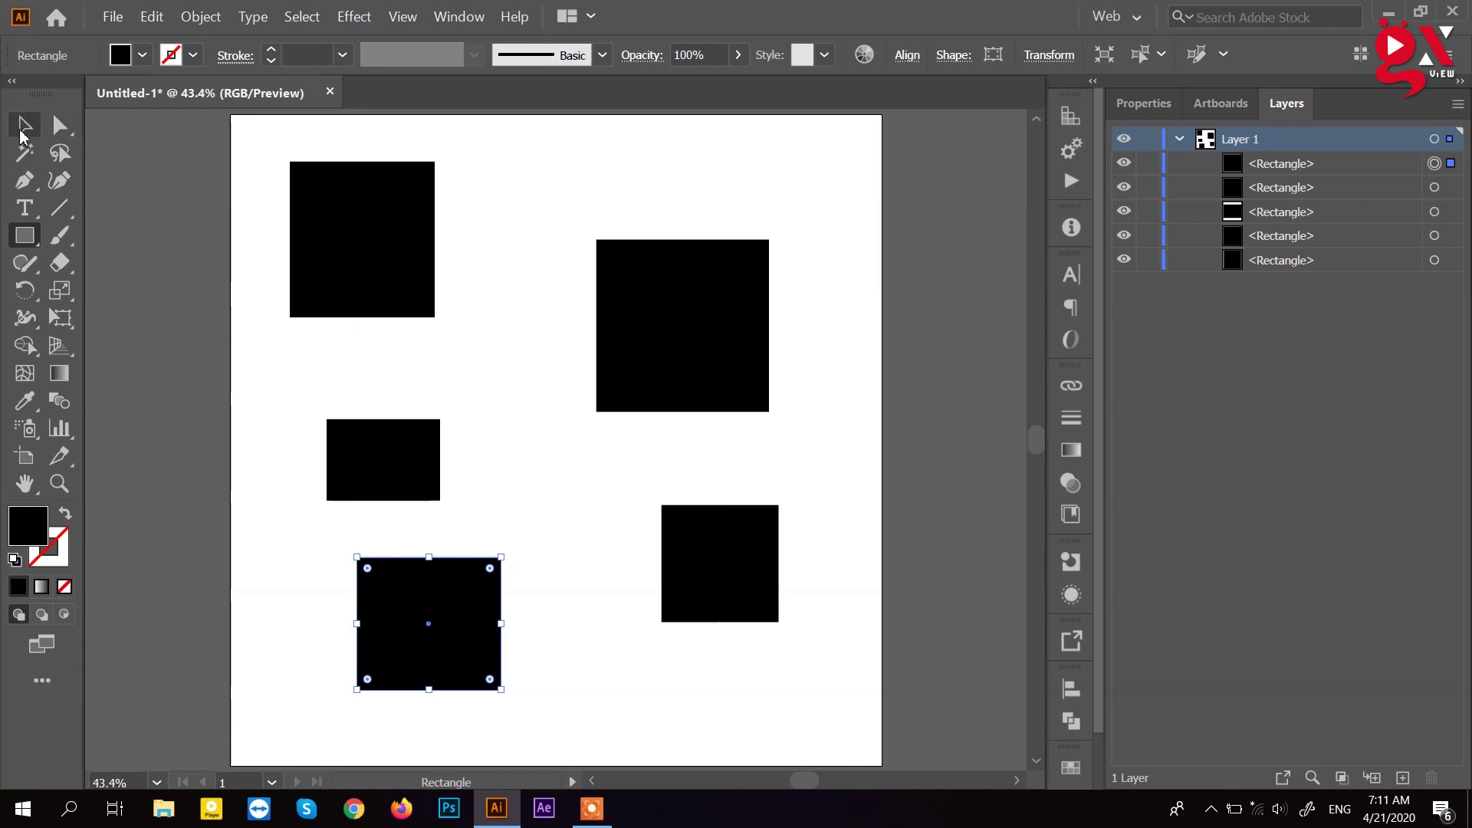
Step: Marquee-select the top two rectangles and drag them to a new spot near the left edge
left_click(24, 136)
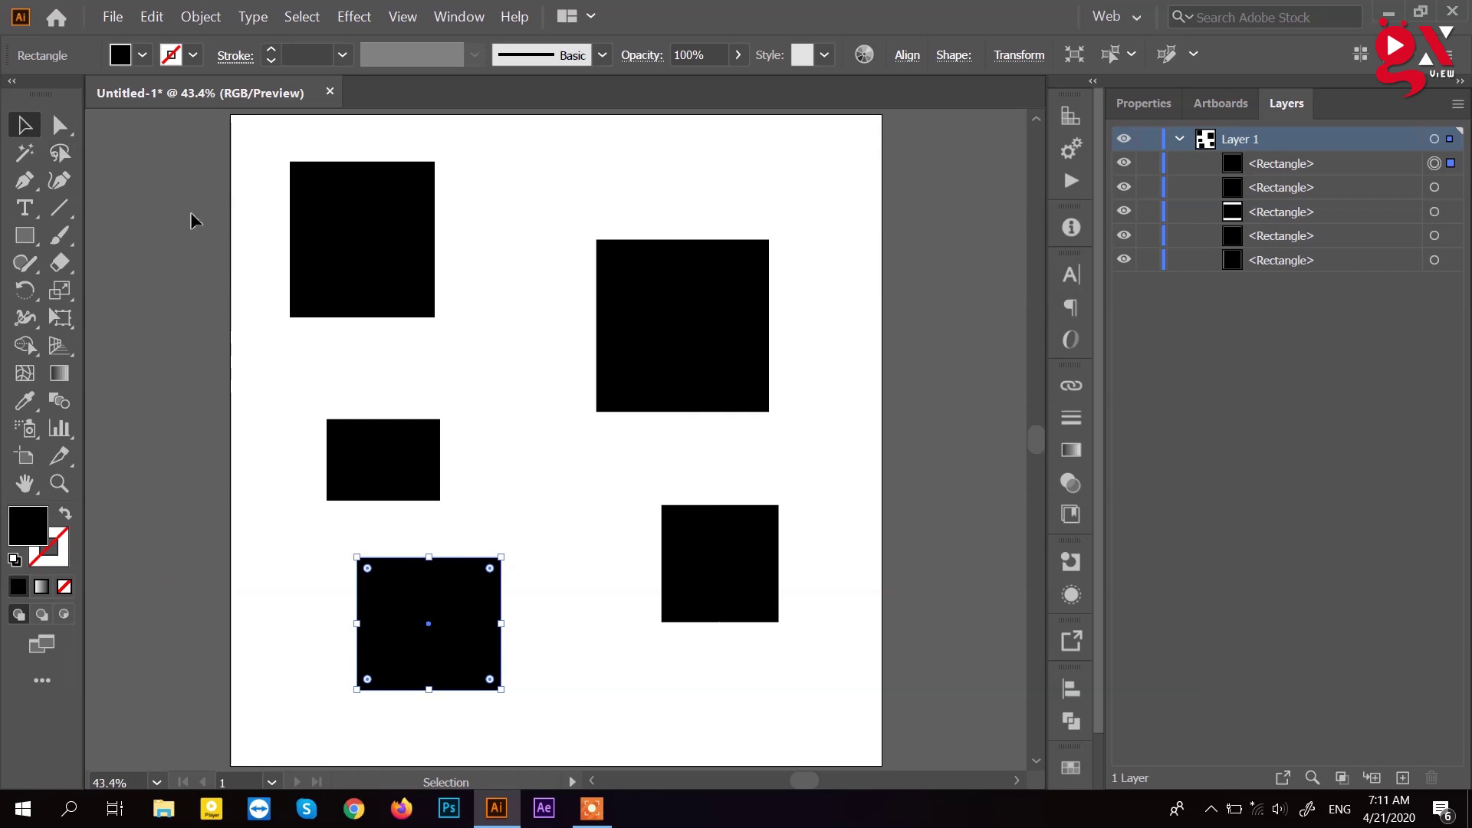
left_click(344, 219)
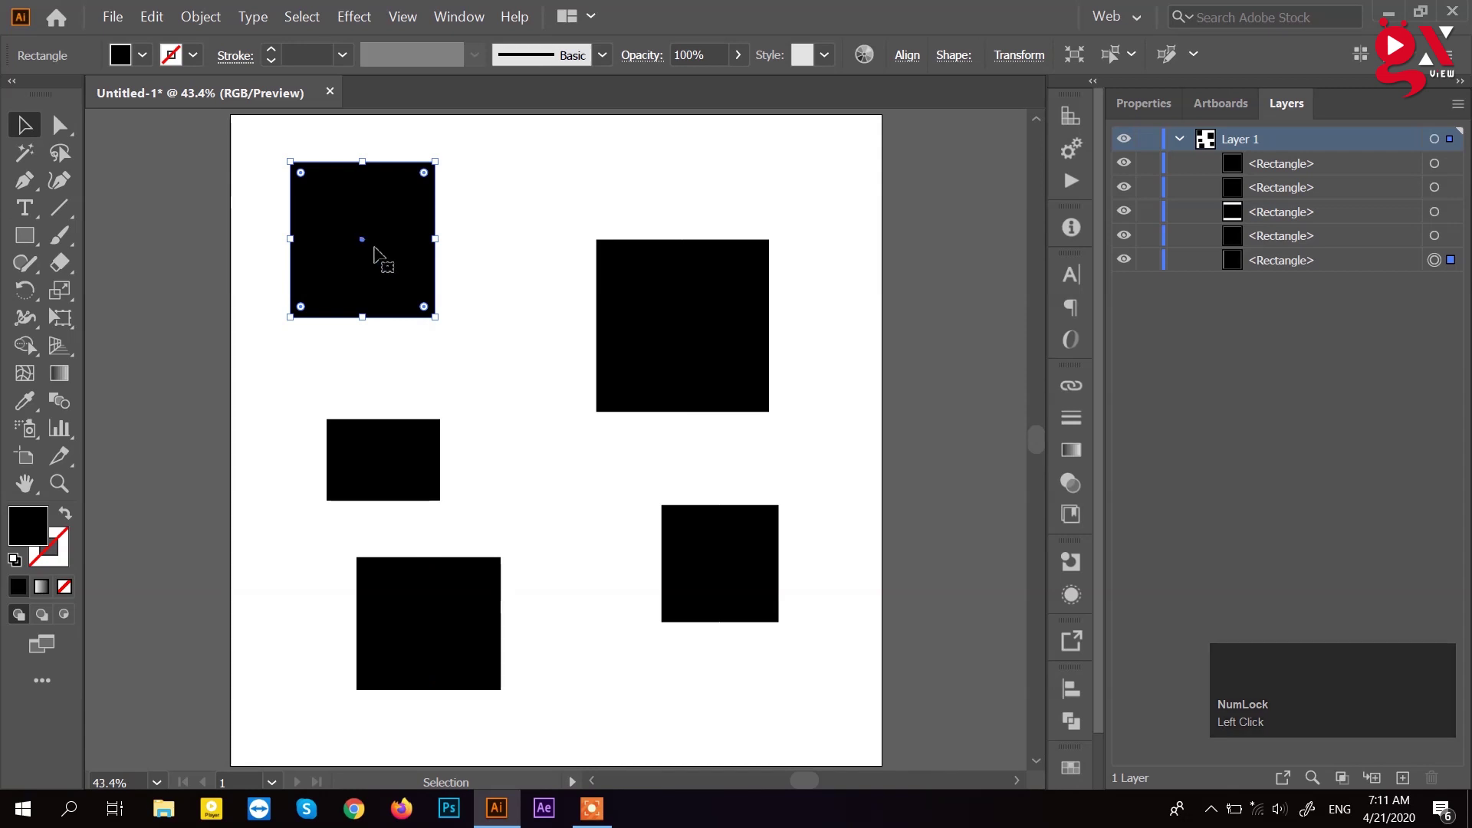
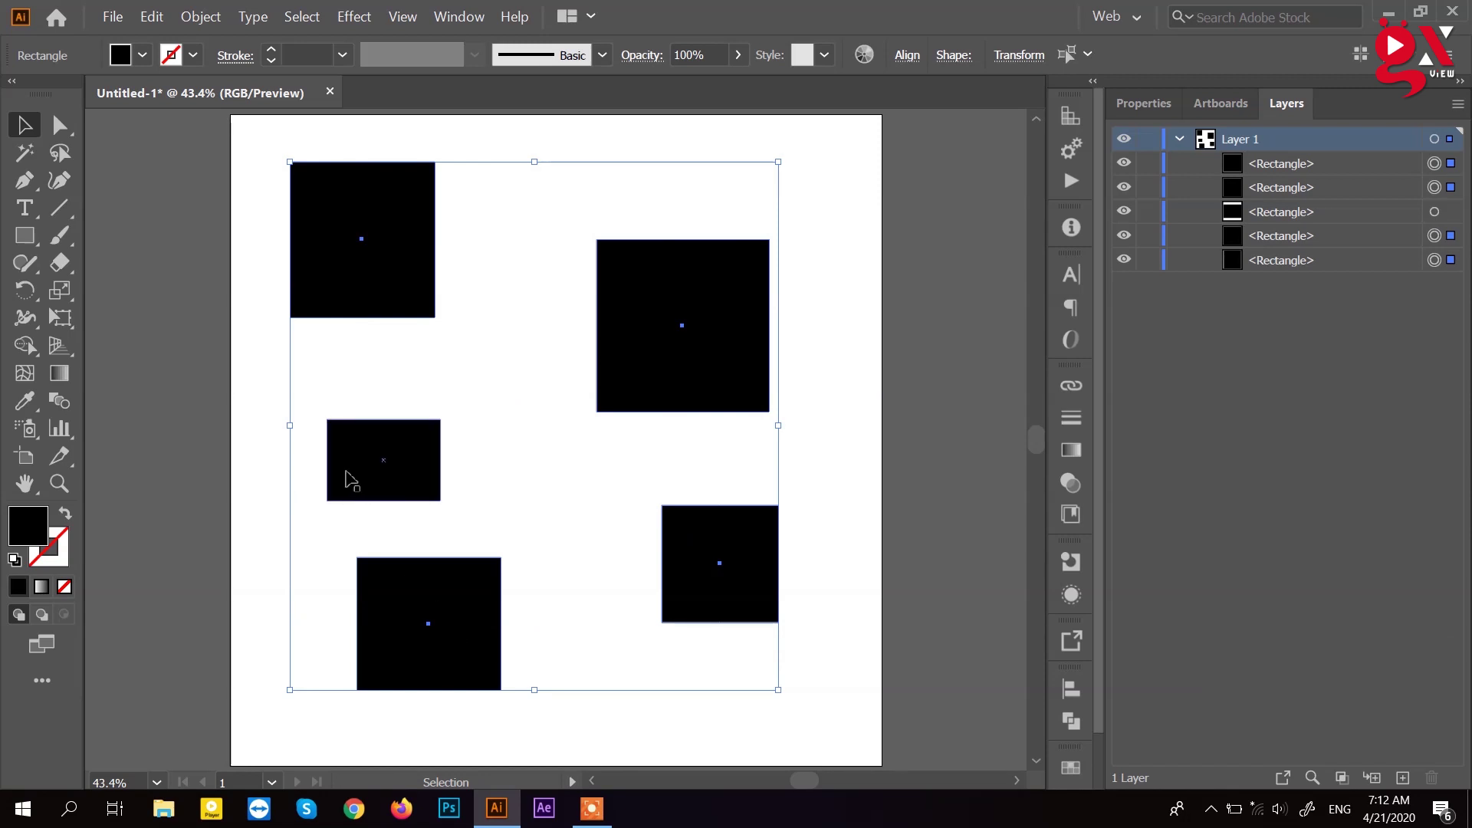
left_click(250, 265)
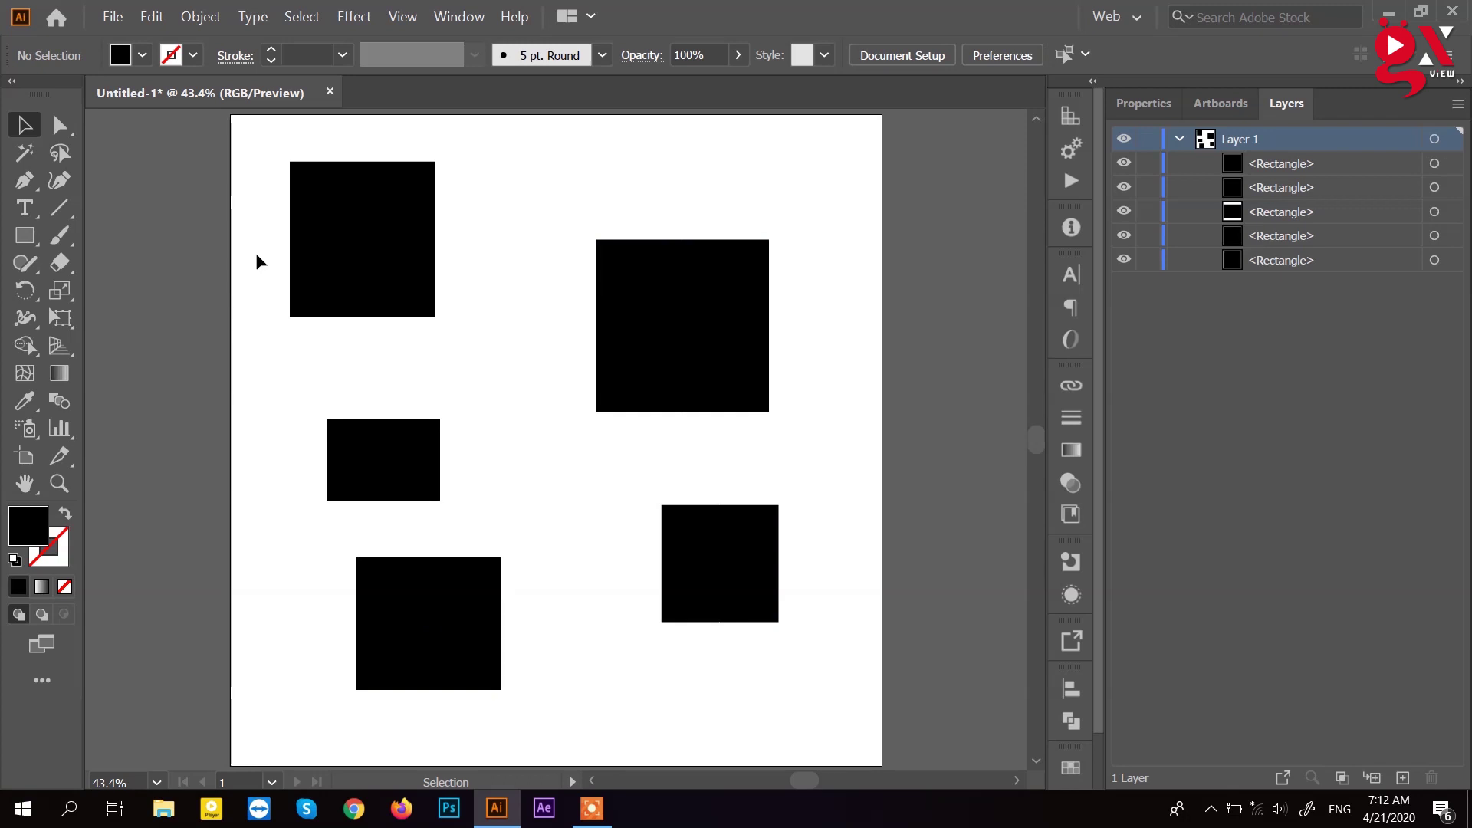
left_click_drag(254, 208, 529, 403)
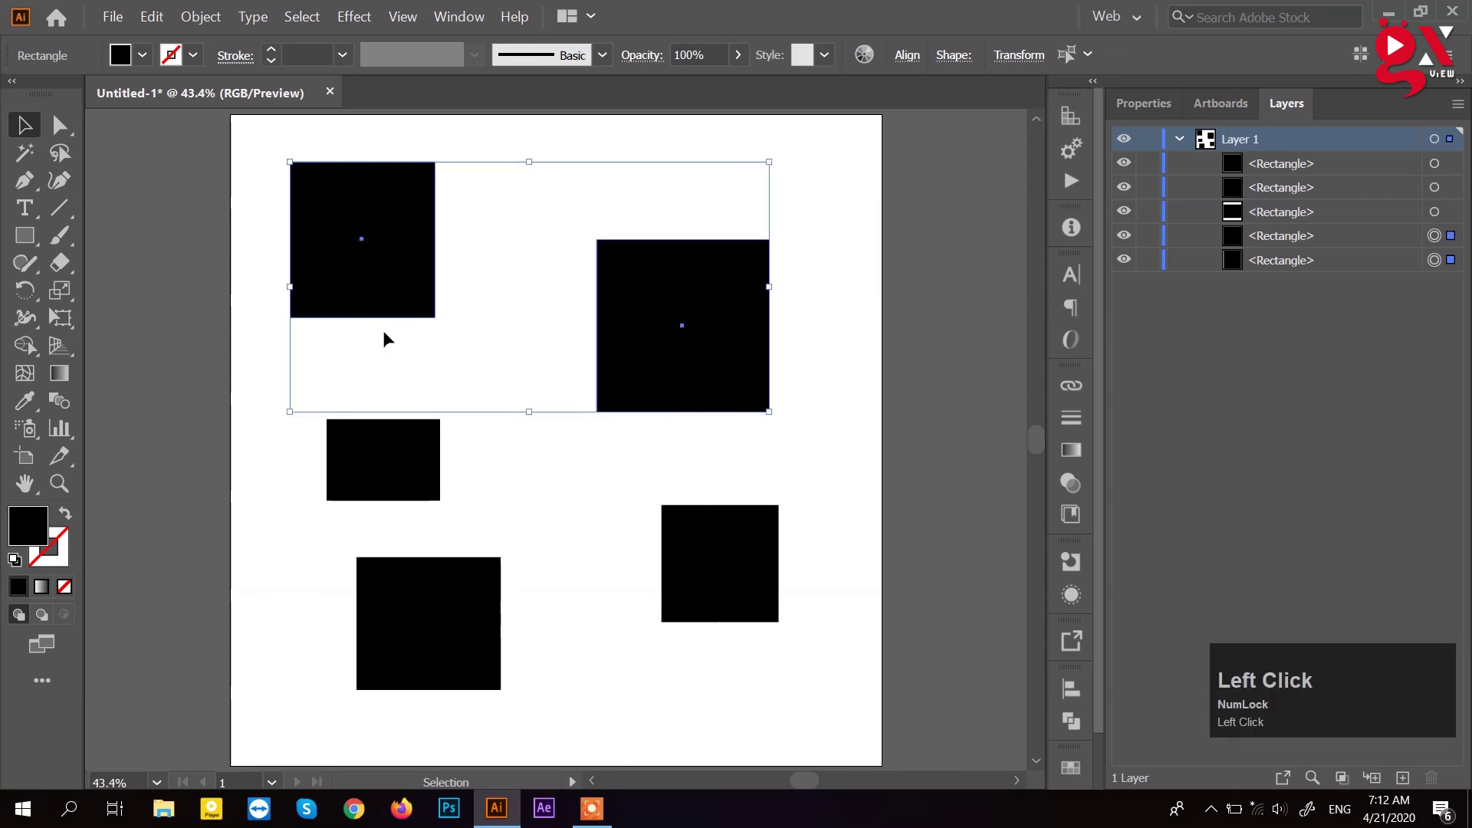
left_click_drag(265, 249, 63, 134)
left_click_drag(62, 134, 210, 133)
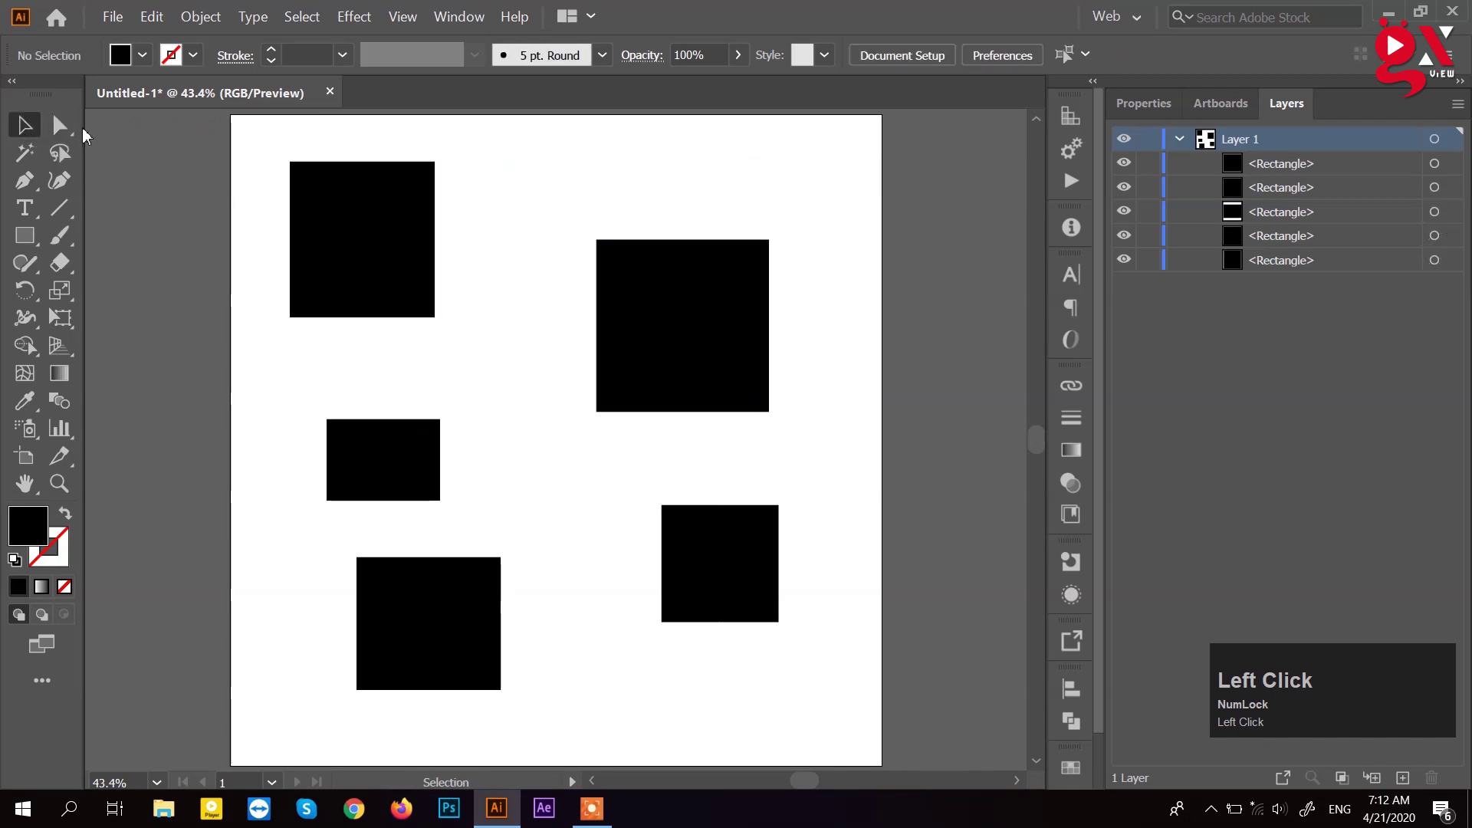
Step: Select the top-left rectangle's path directly and marquee the small left rectangle
left_click(327, 197)
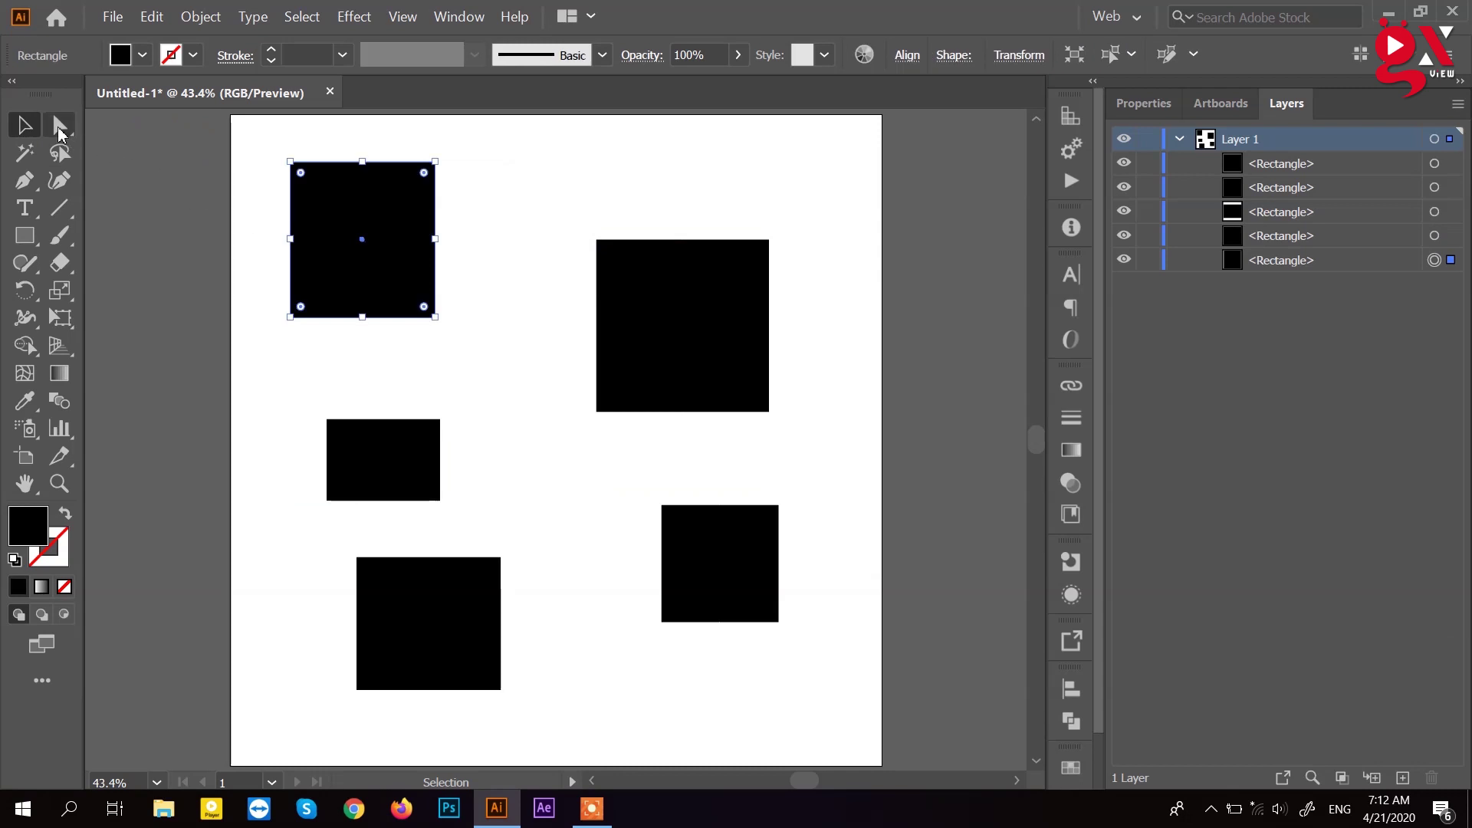
left_click(62, 134)
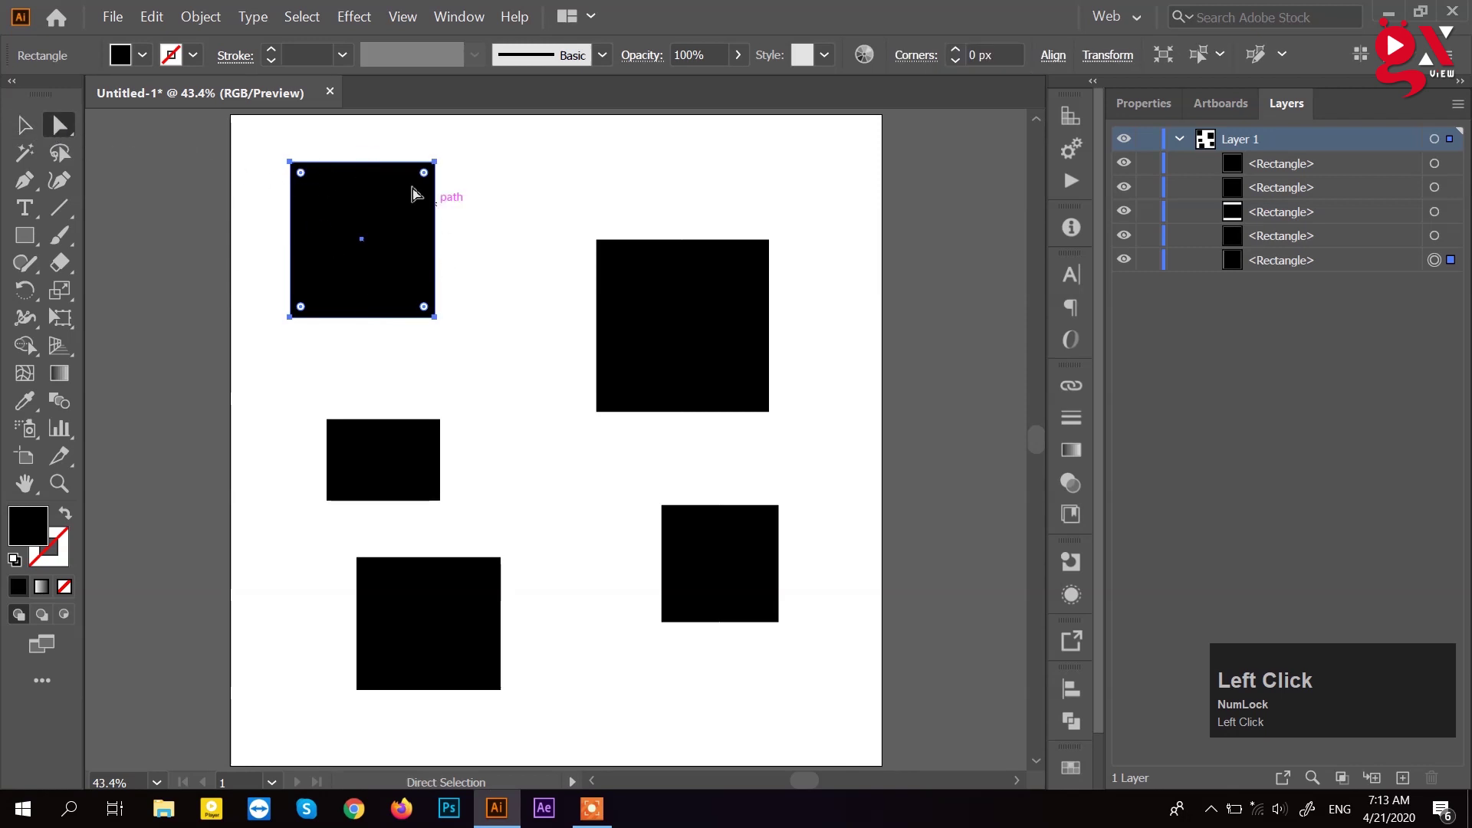
left_click(144, 176)
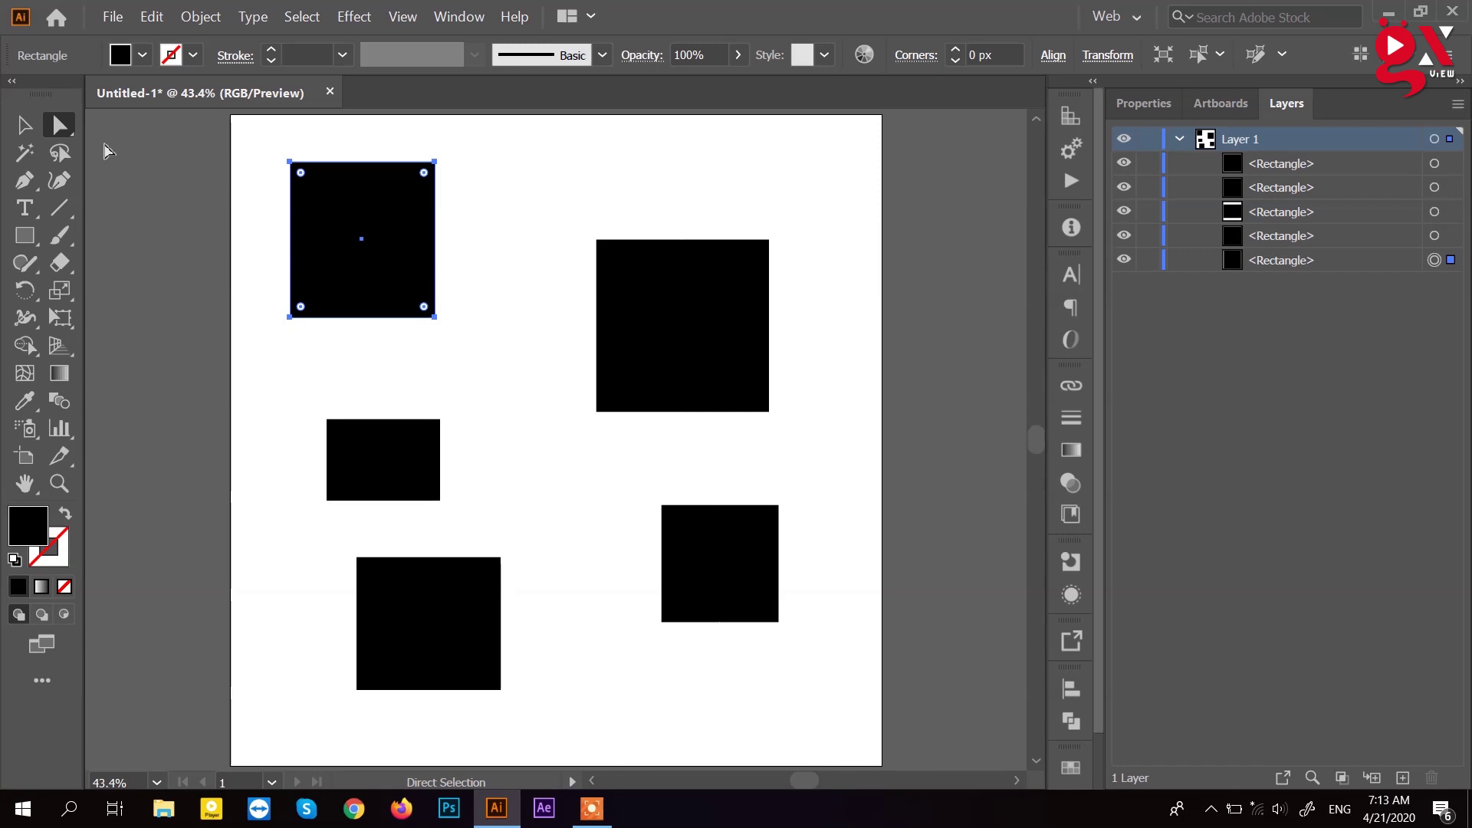
left_click_drag(30, 140, 476, 524)
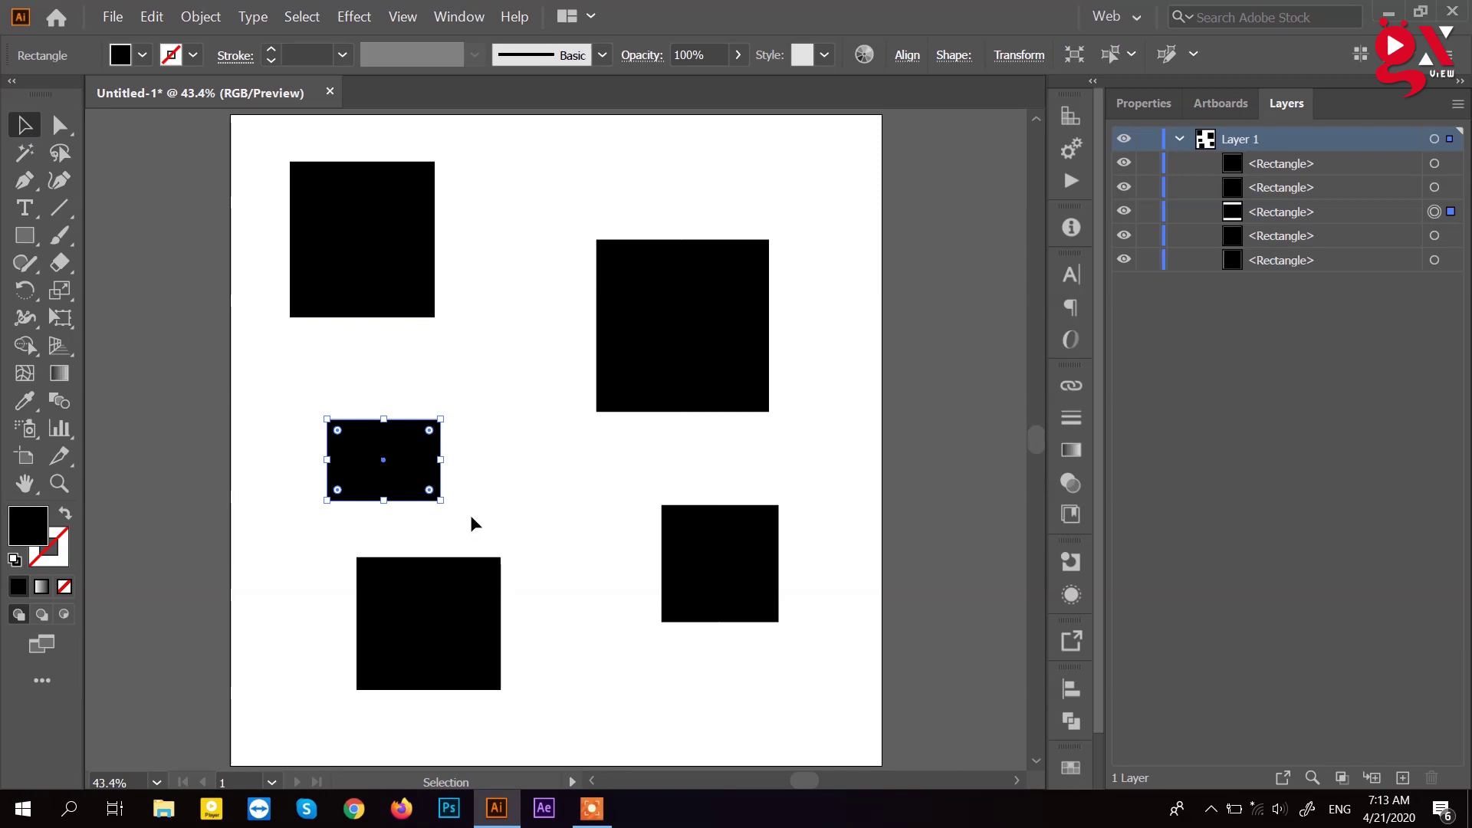
left_click(396, 297)
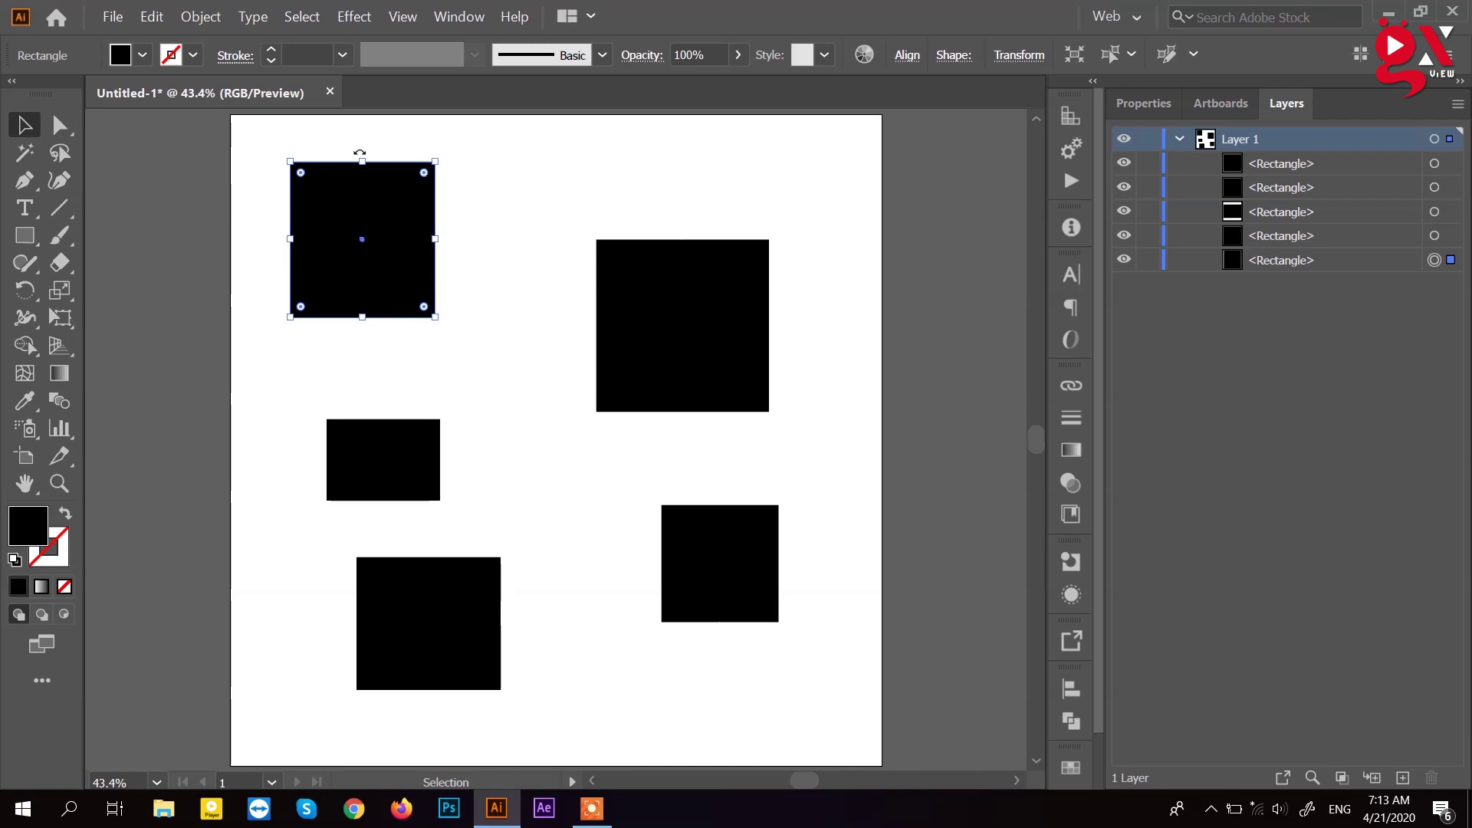
Step: Direct-select the top-left rectangle's path and points, then fit the artboard in view
left_click(269, 173)
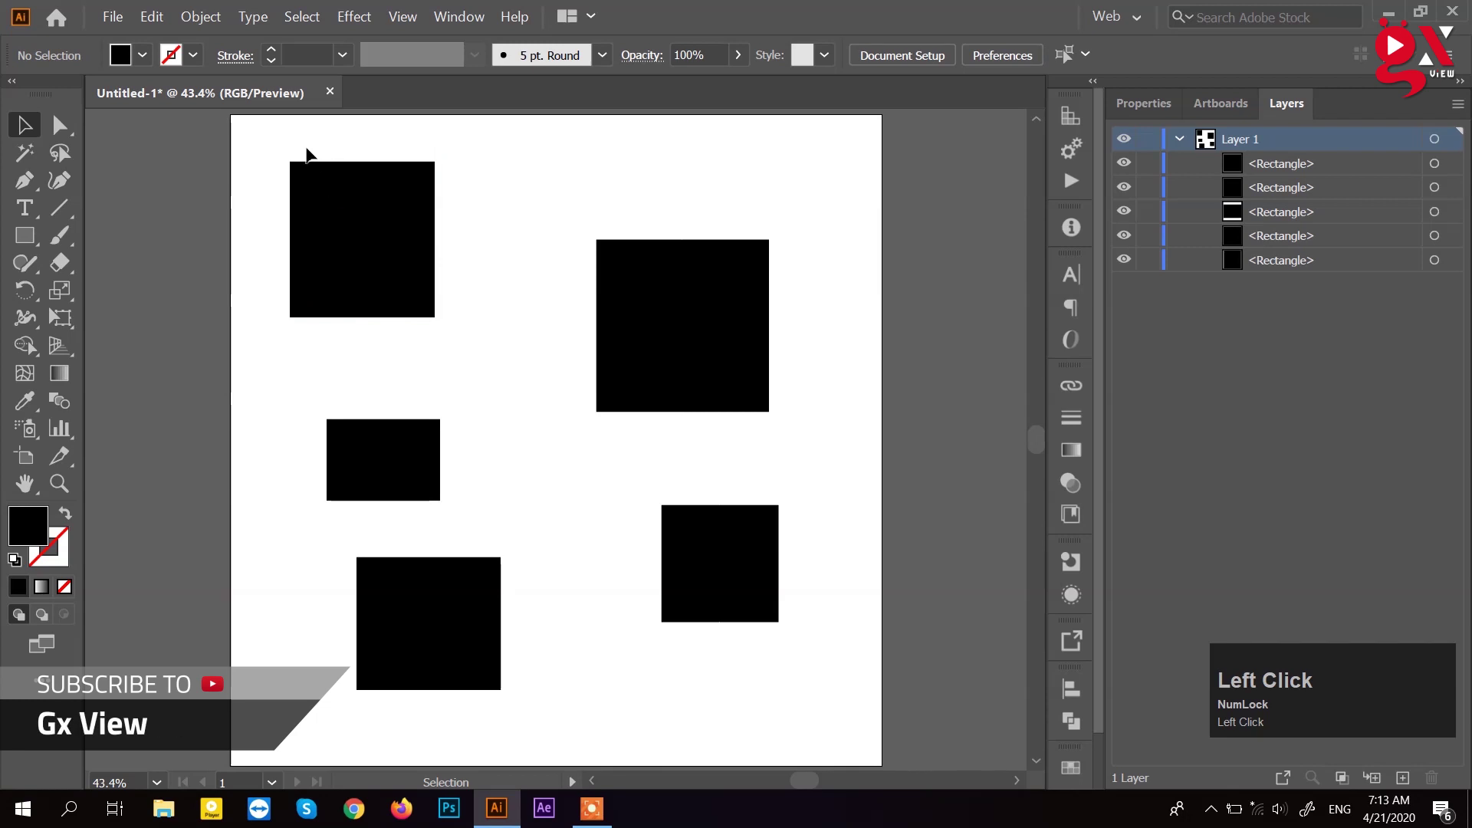
left_click(71, 139)
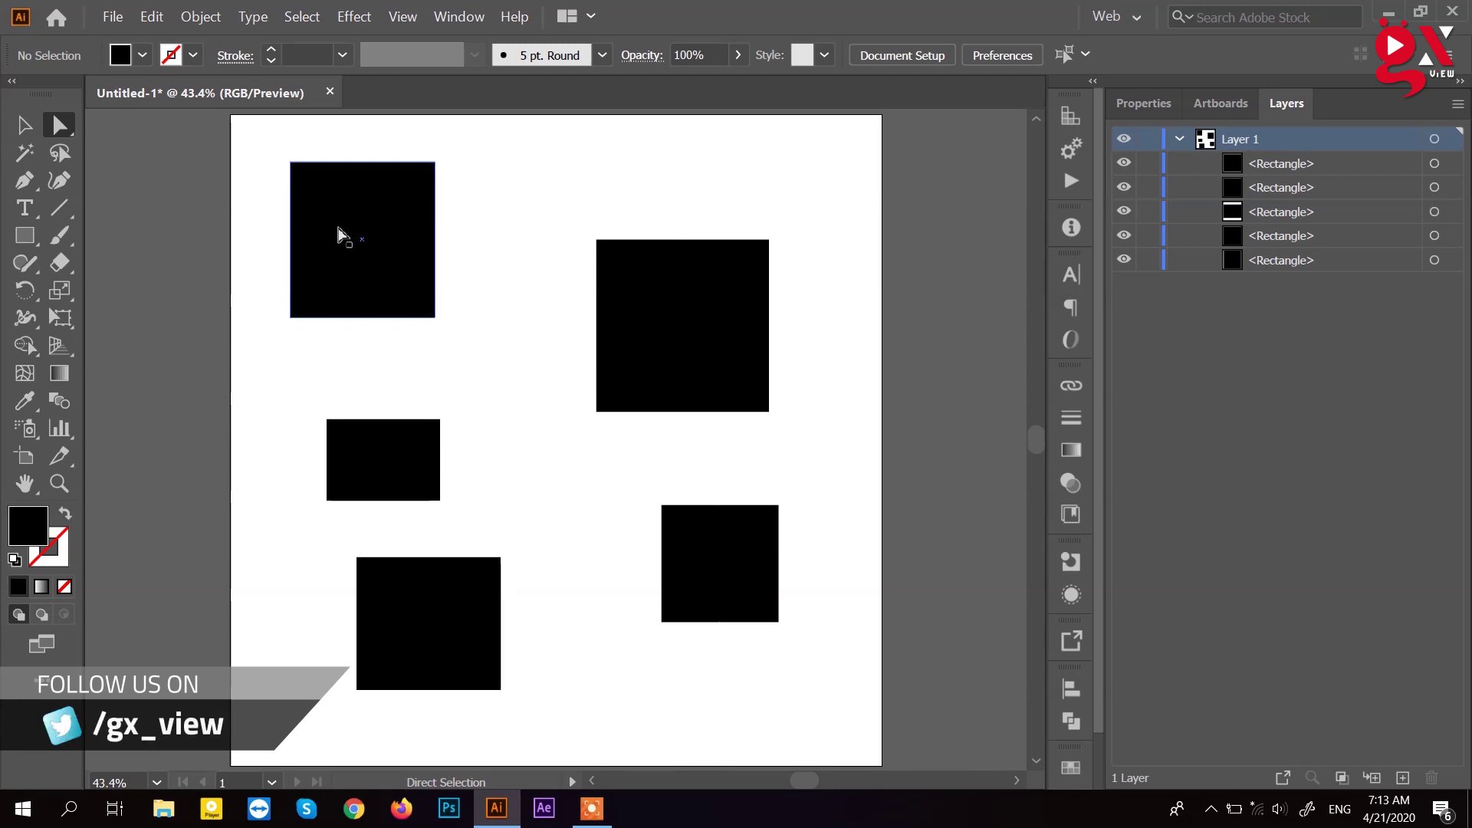
left_click(348, 238)
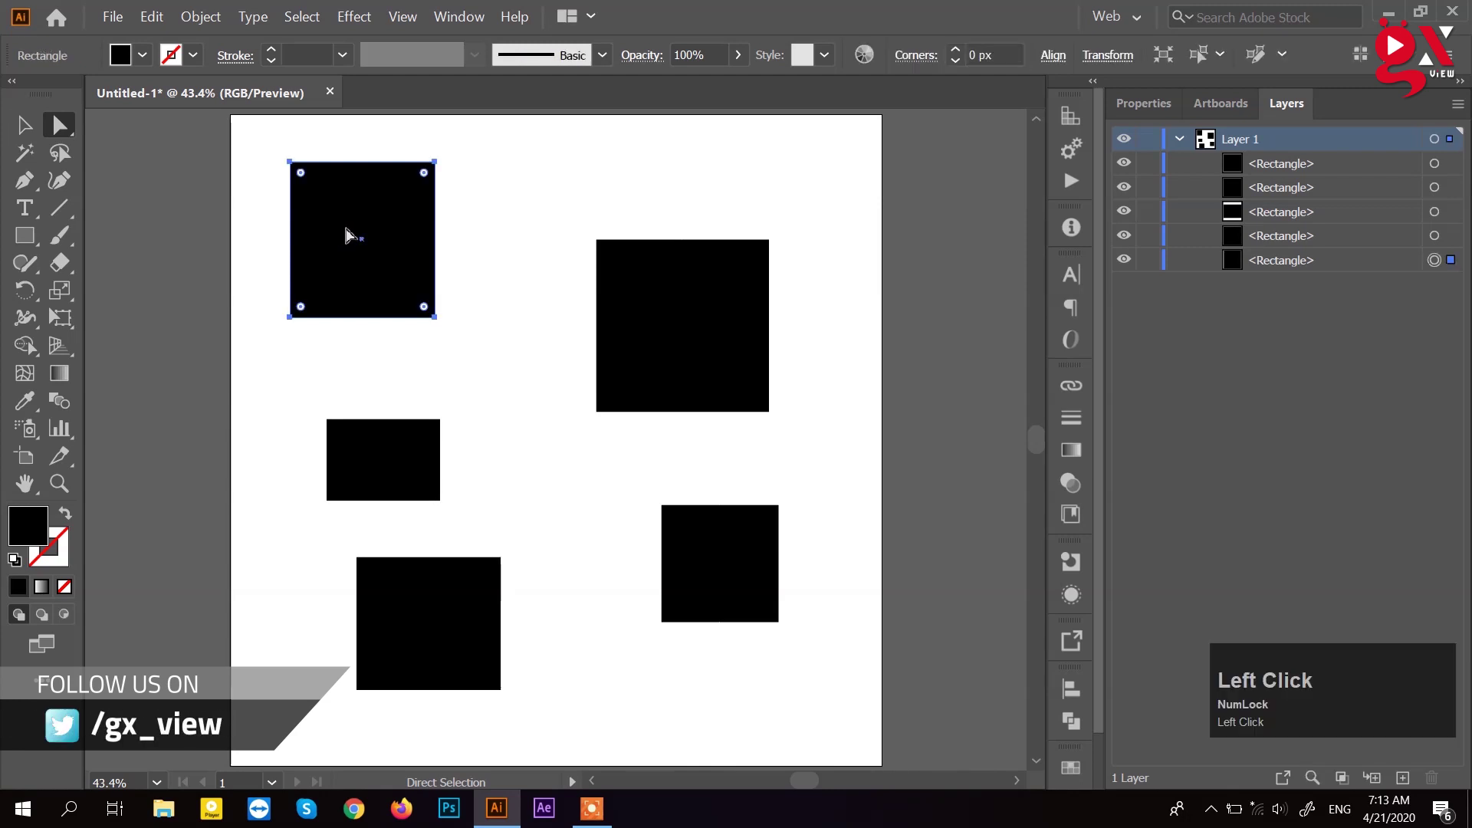
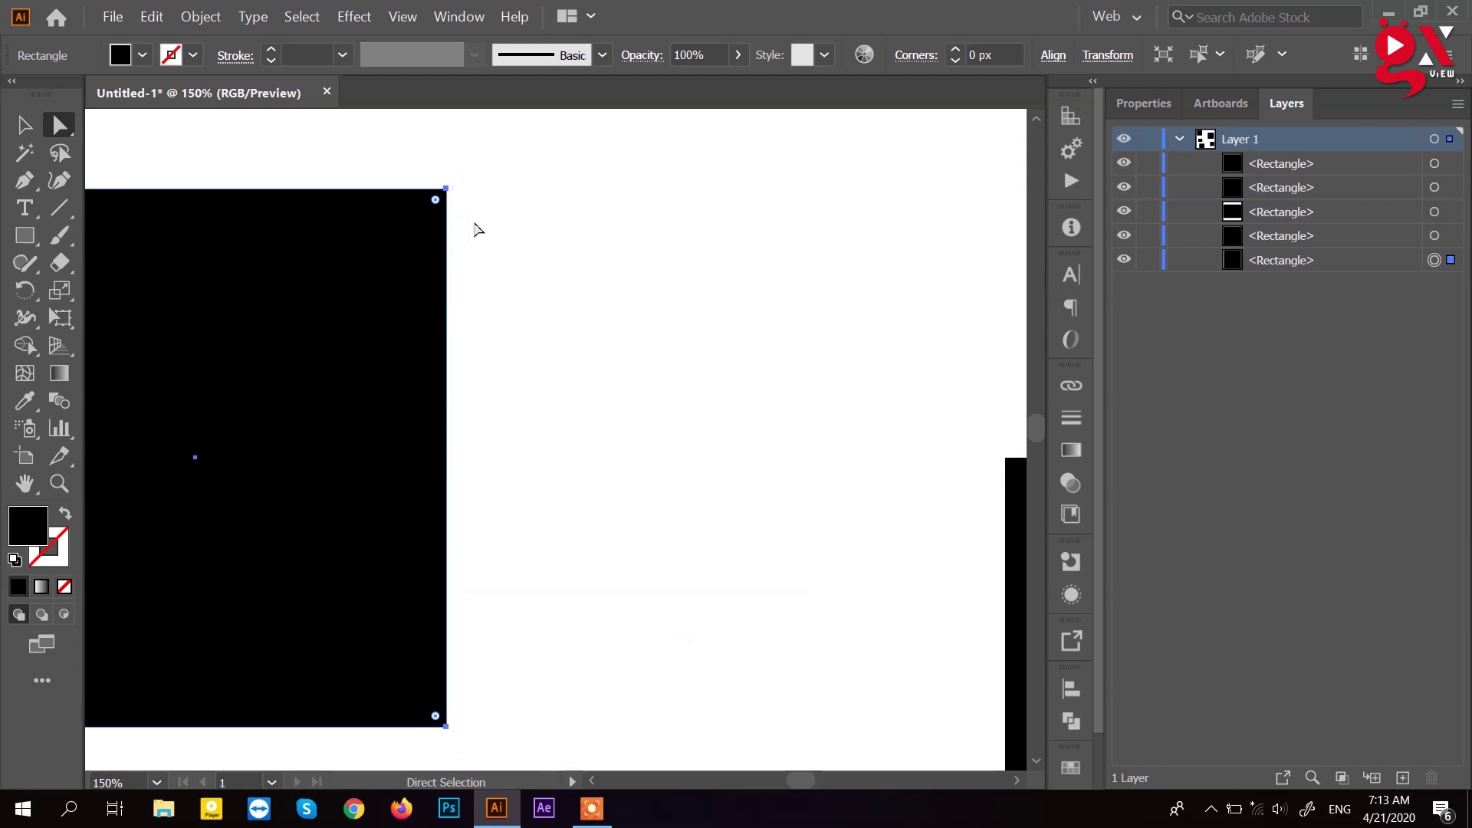
key("ctrl+Num_Lock")
scroll("up", 3)
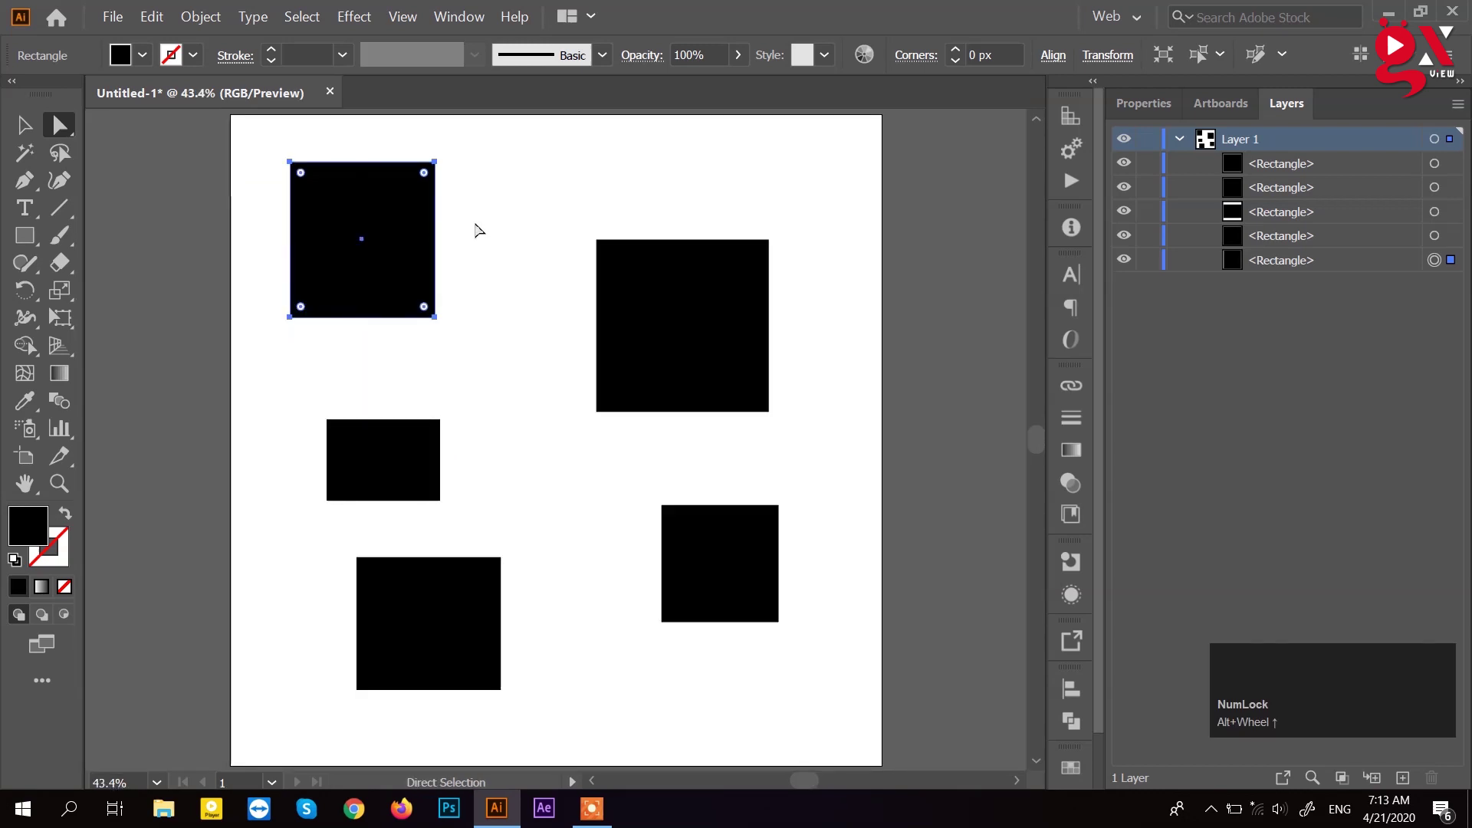
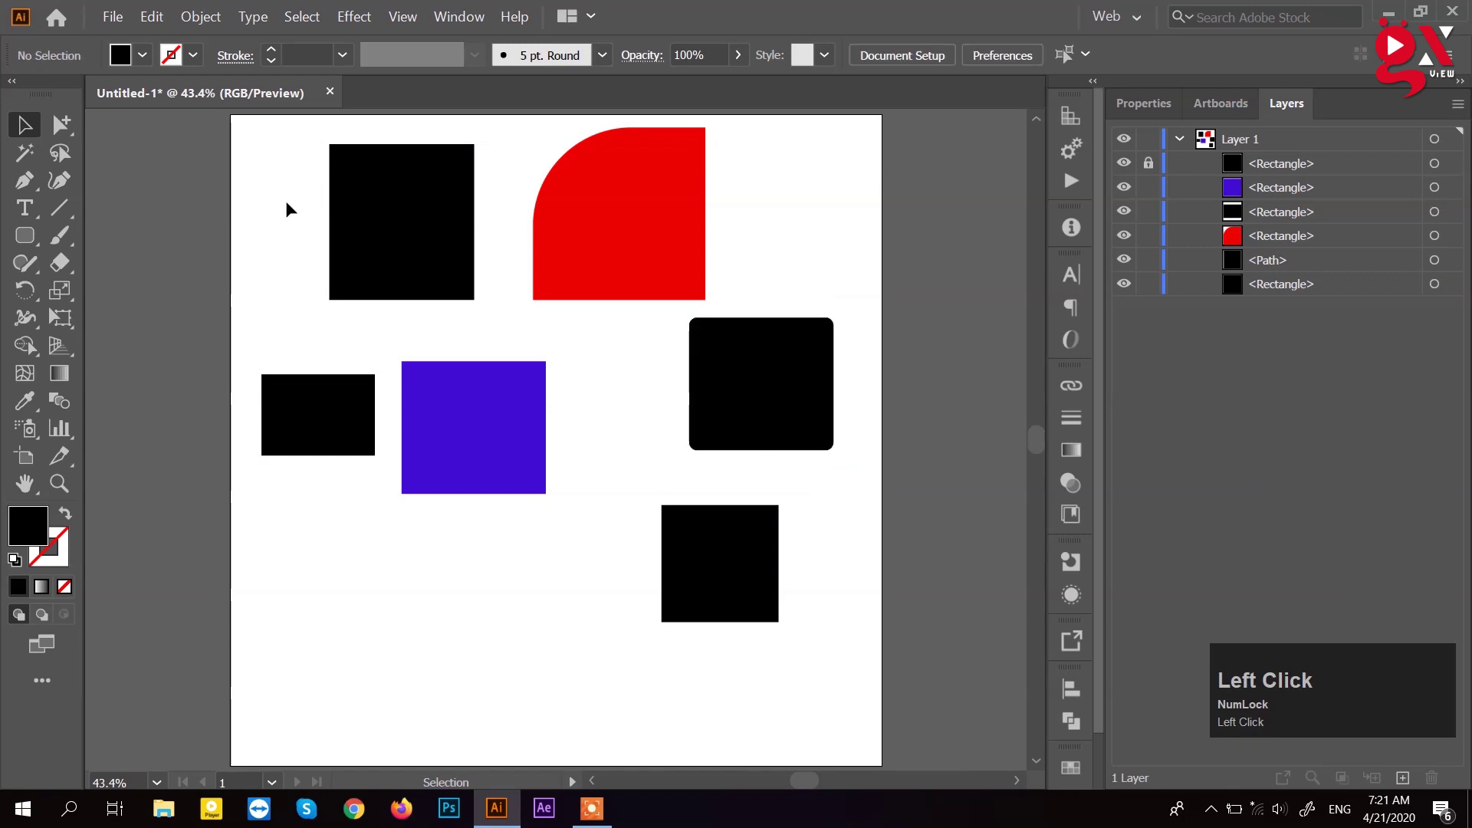
left_click(27, 163)
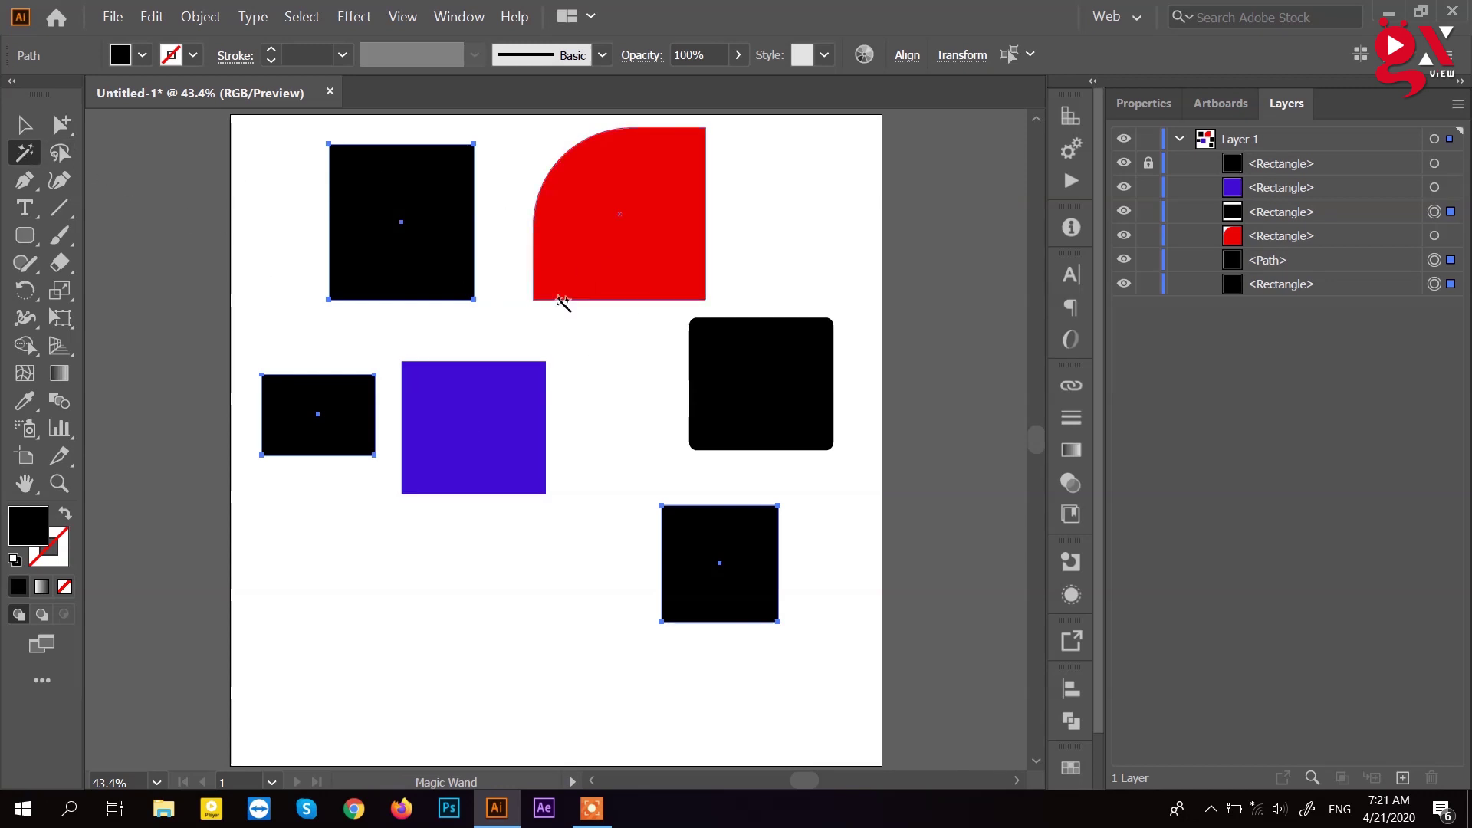
left_click(25, 129)
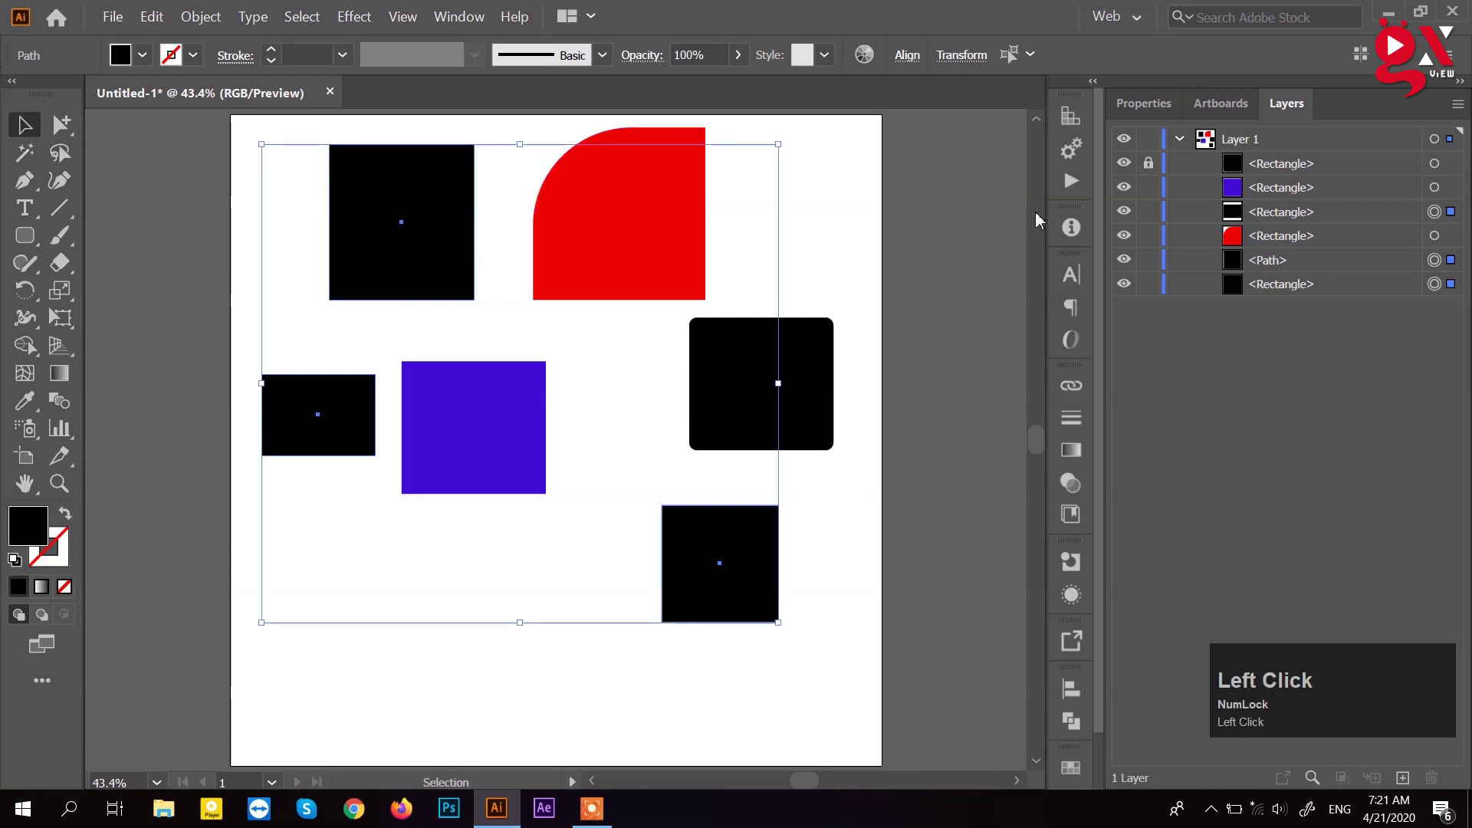
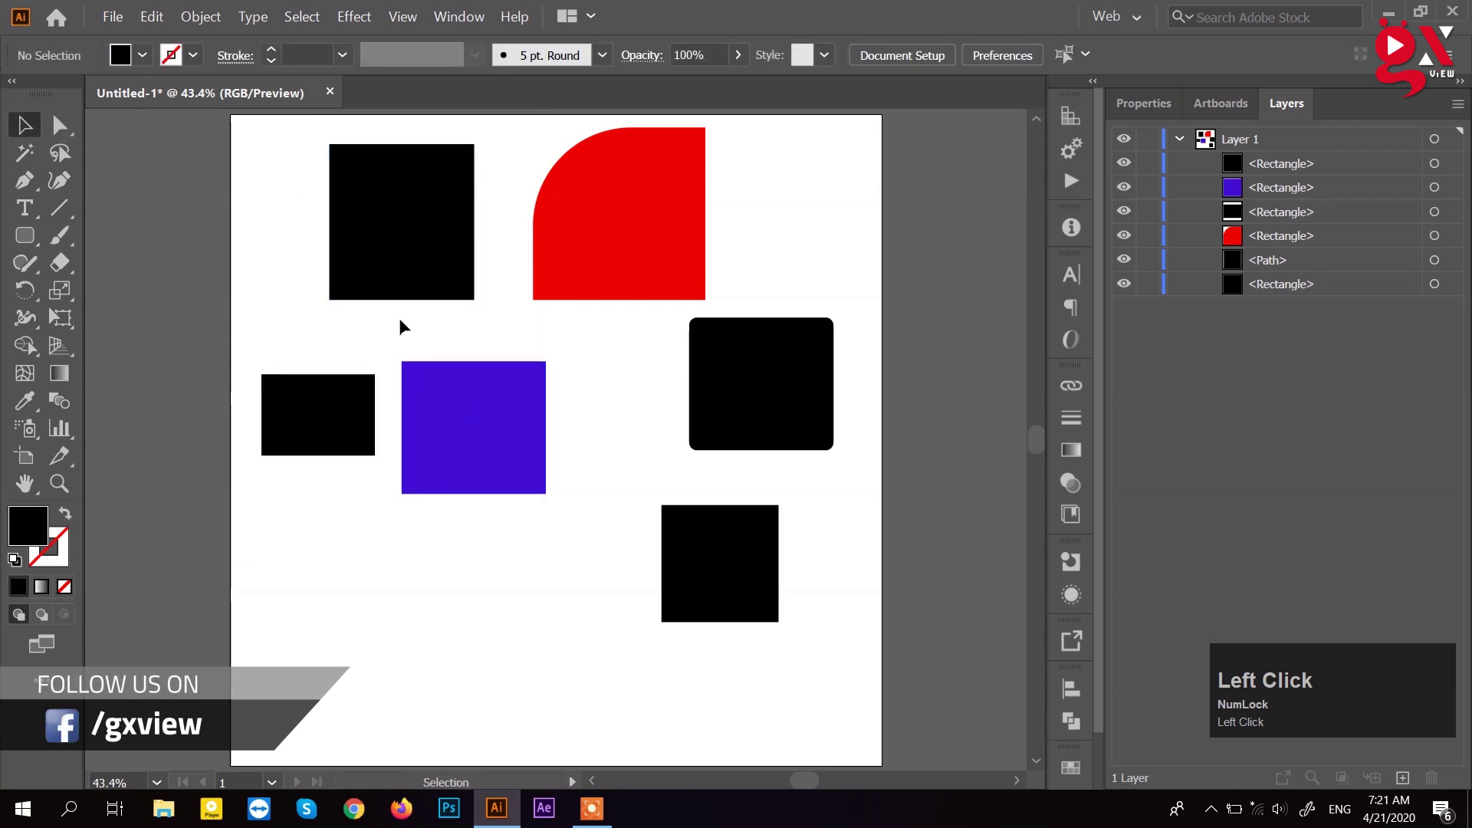
Step: Group the three selected shapes with Ctrl+G and reveal the selection tool flyout
double_click(405, 263)
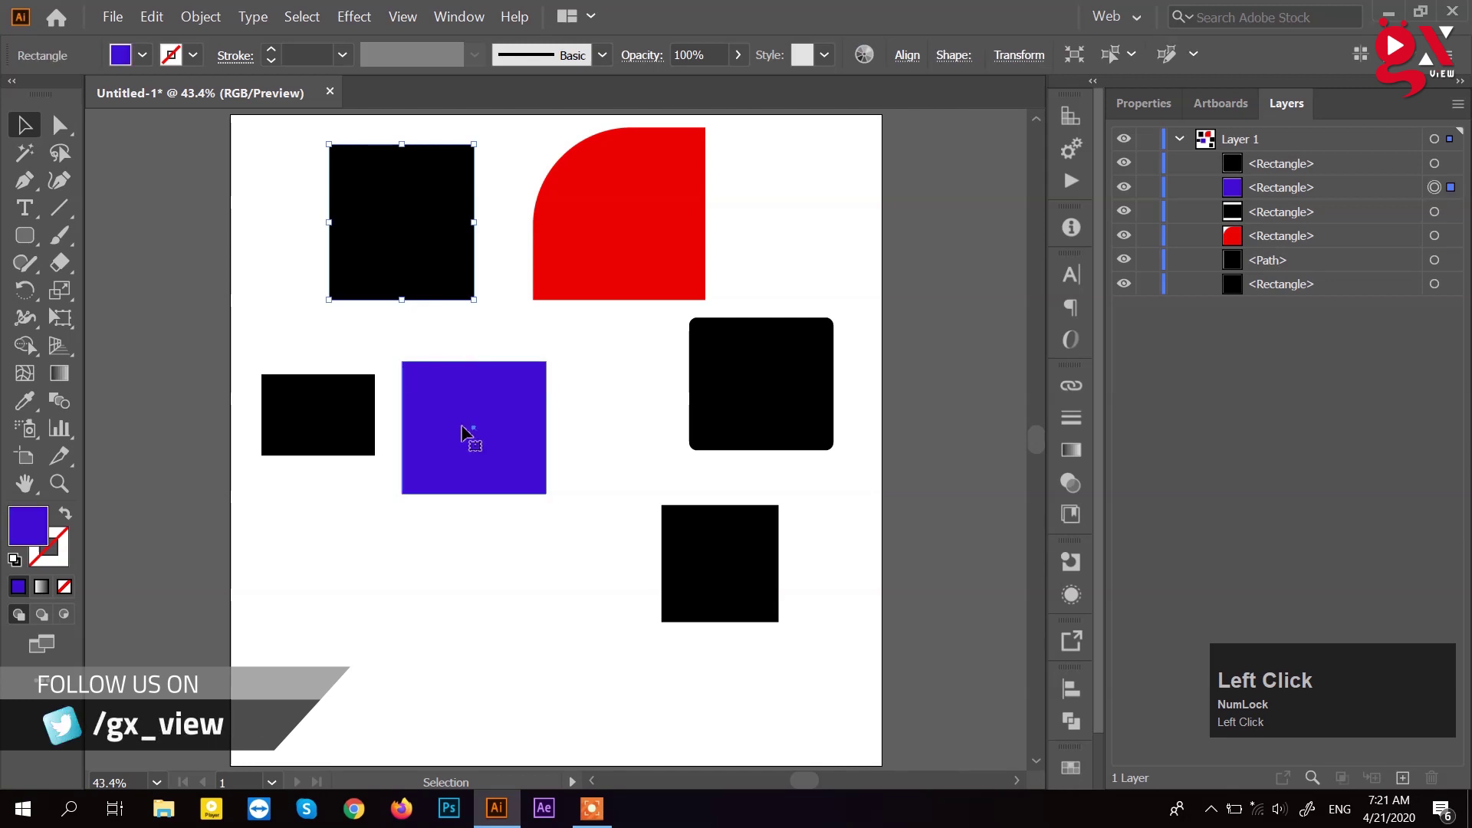
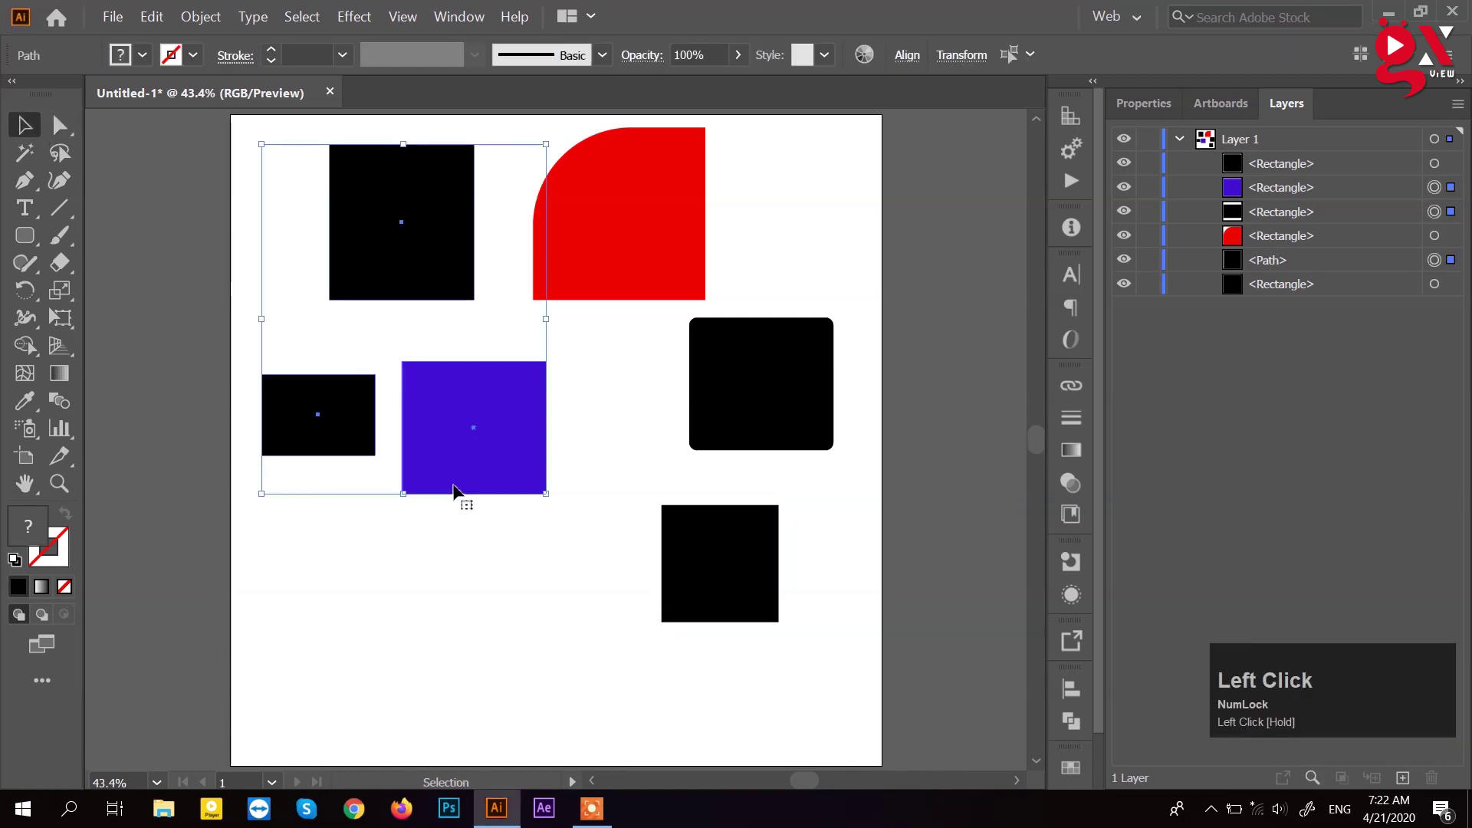
key("ctrl+g")
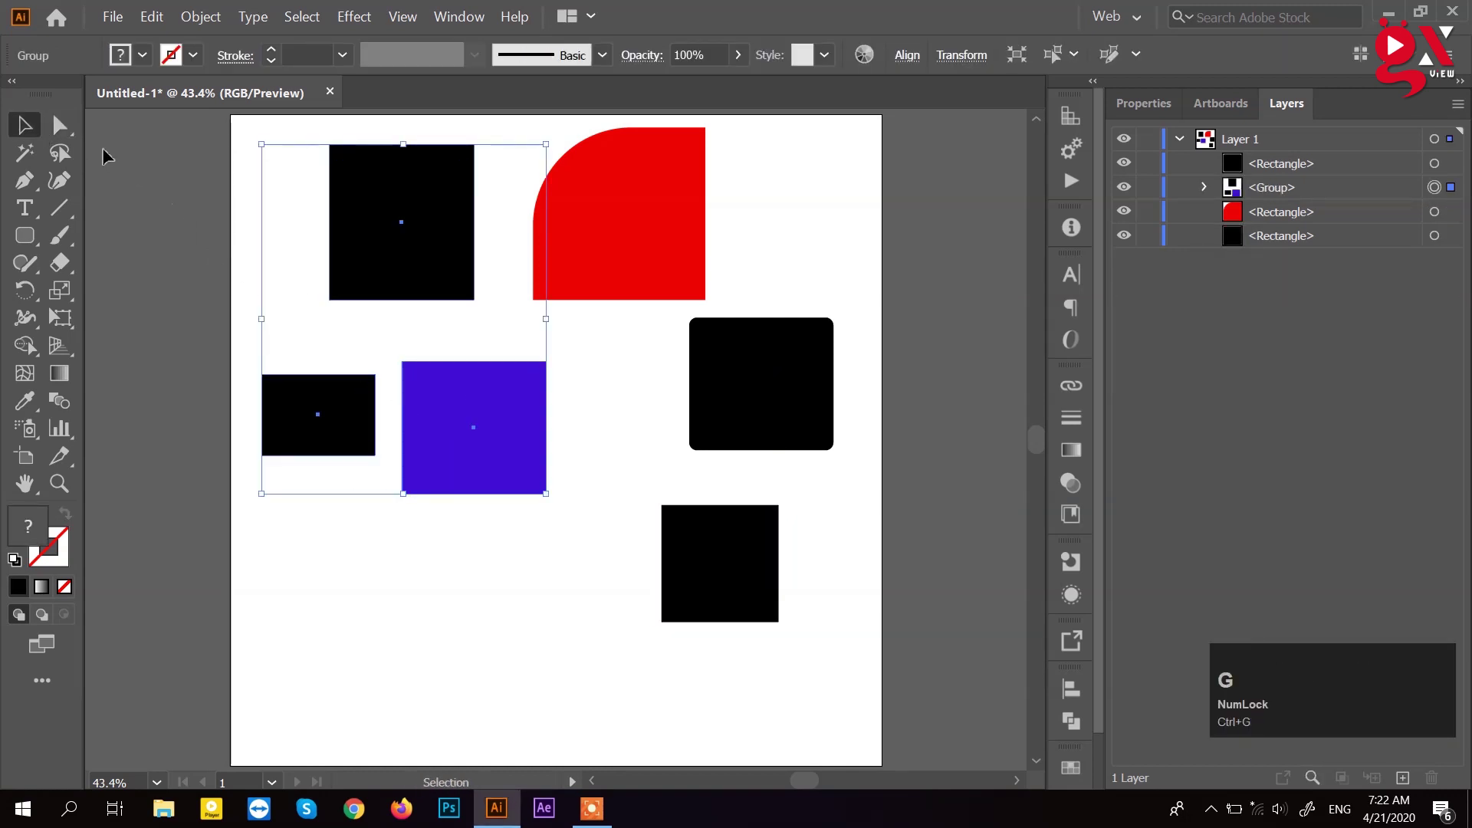
left_click(68, 130)
right_click(68, 130)
Step: Pick the Group Selection tool, undo the accidental blue-square reshape and deselect it
left_click(131, 157)
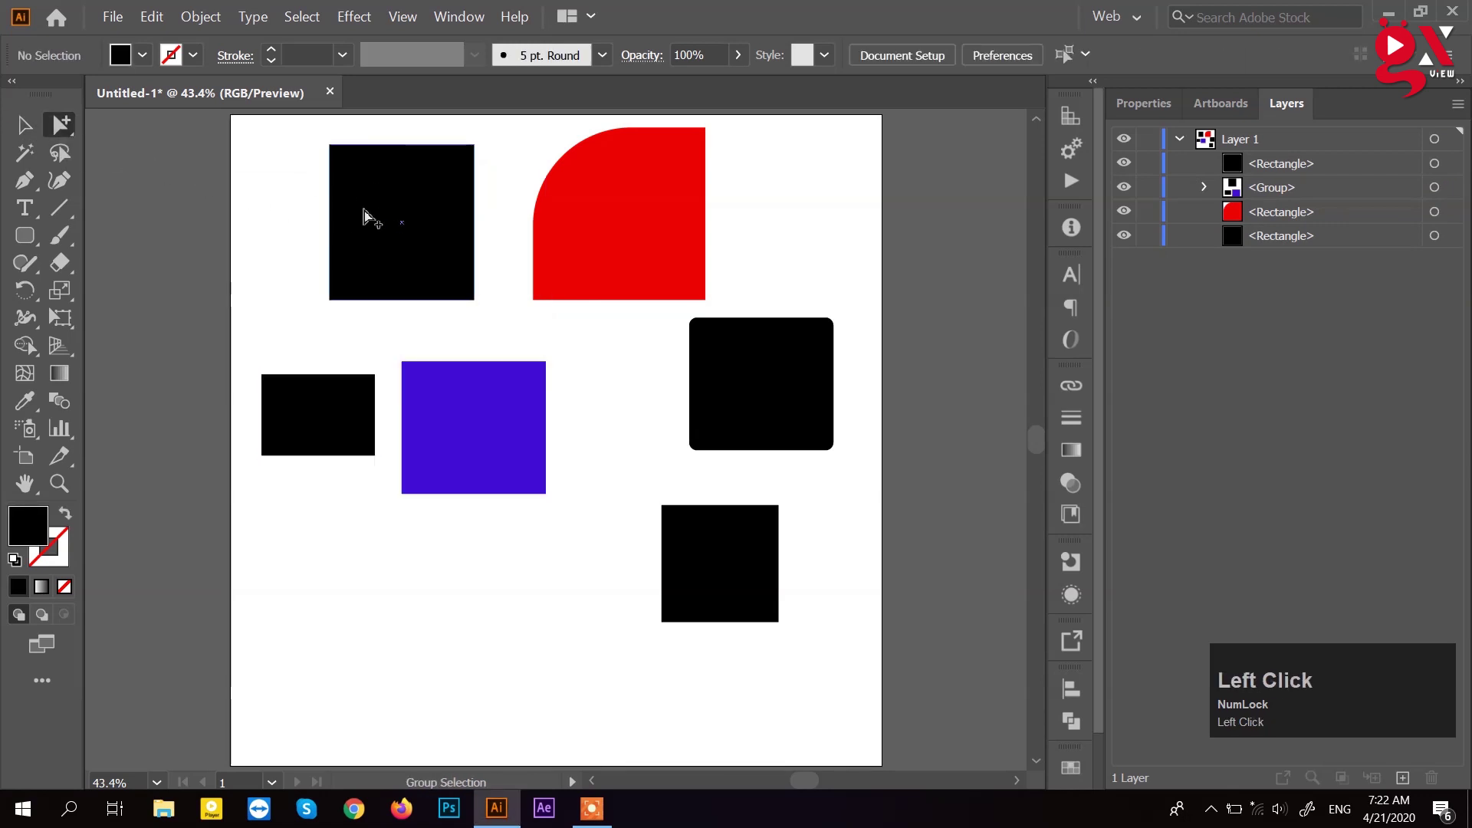
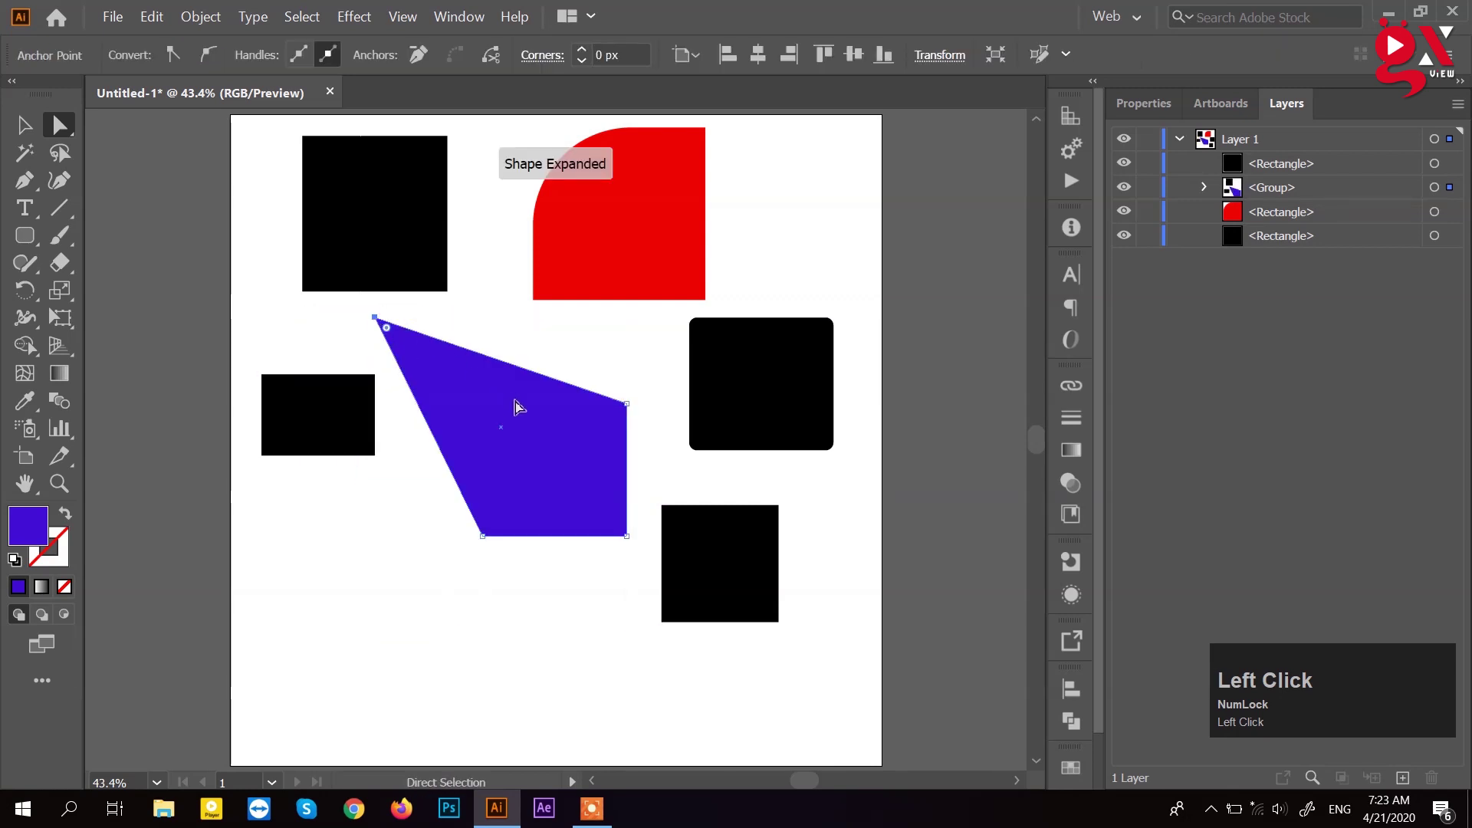
key("ctrl+z")
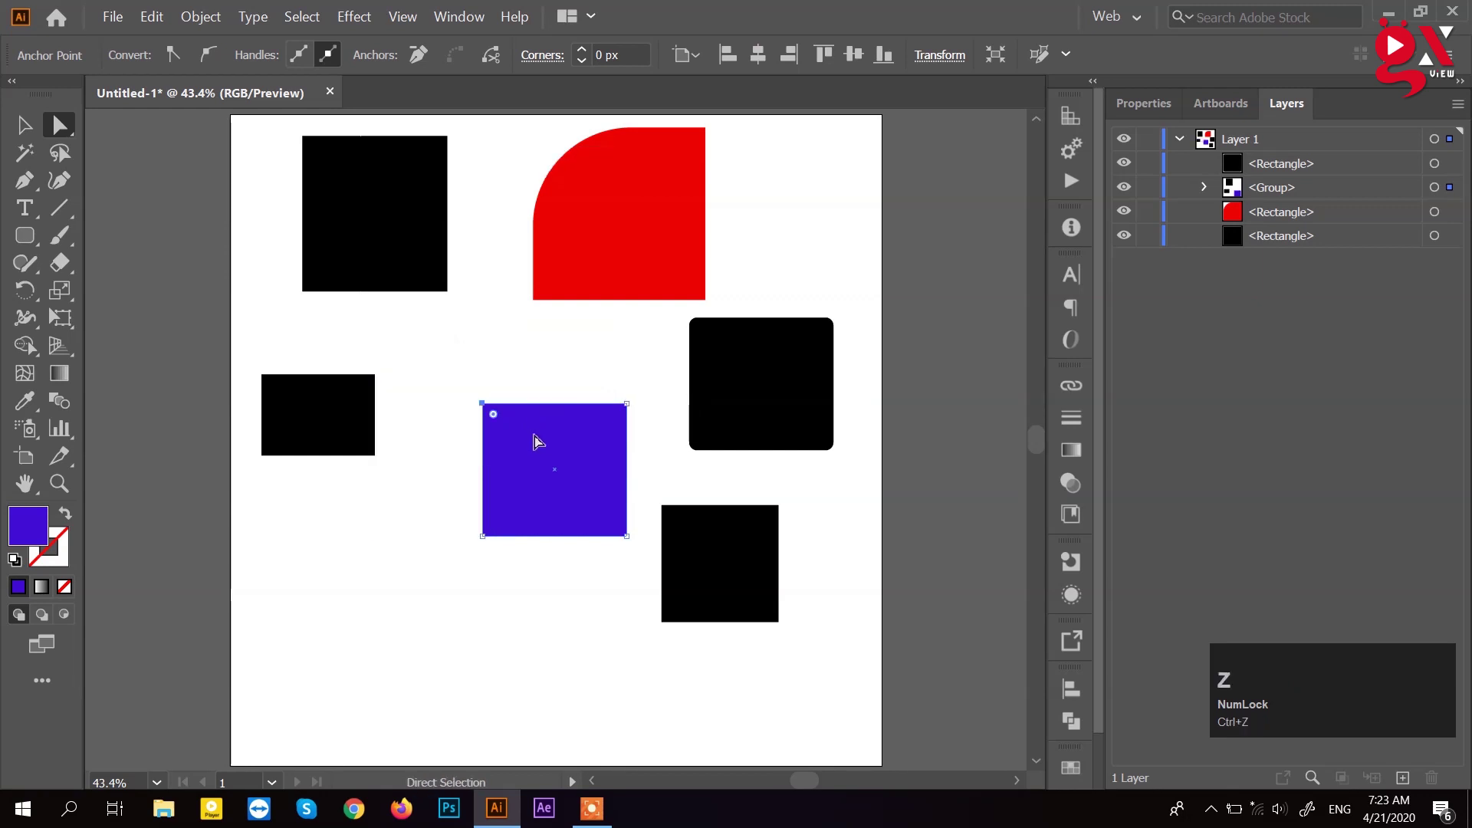
left_click(523, 442)
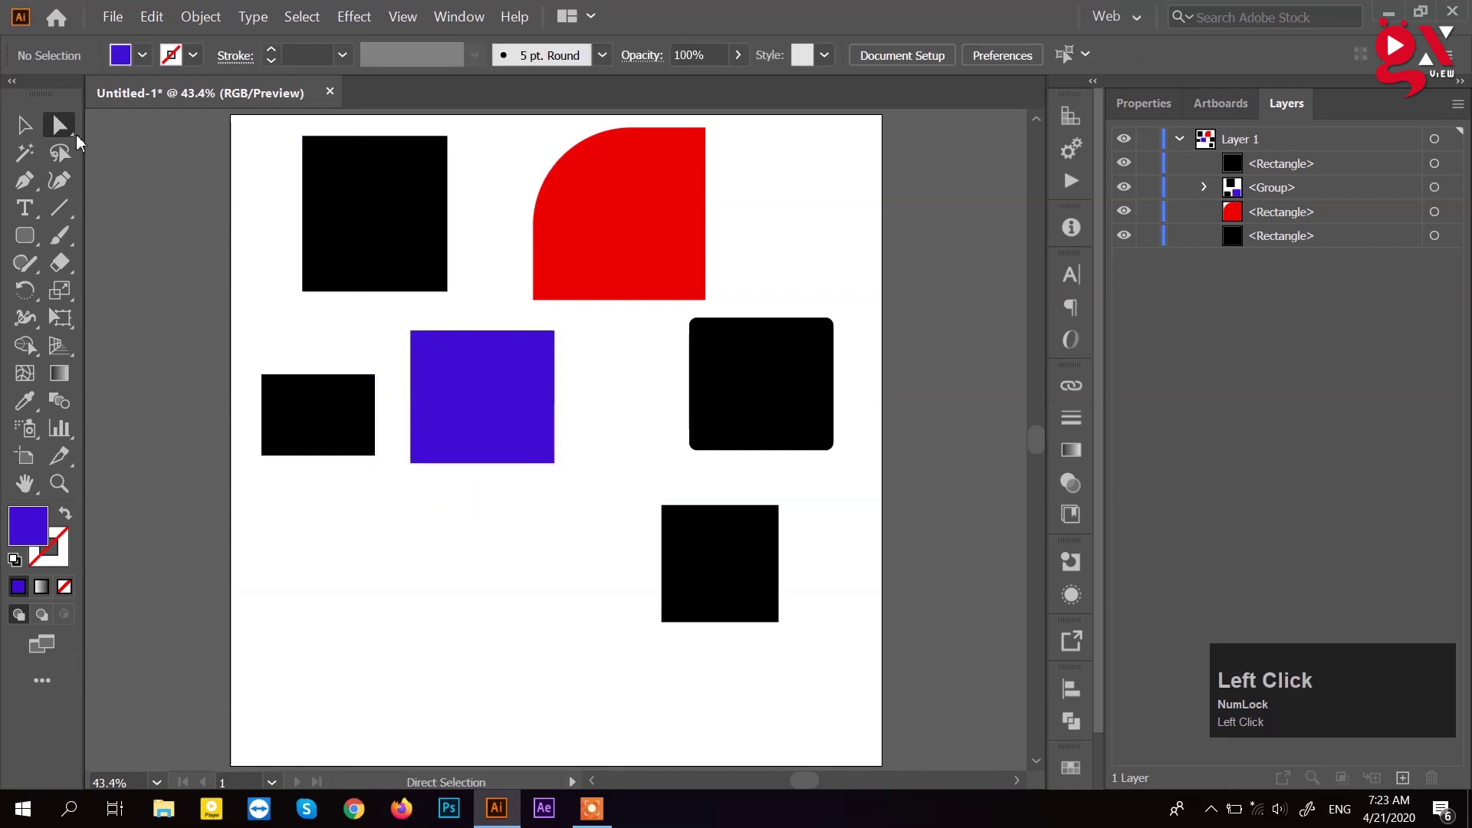
Step: Group-select only the top-left black square, then return to the Selection tool
right_click(74, 133)
left_click(143, 168)
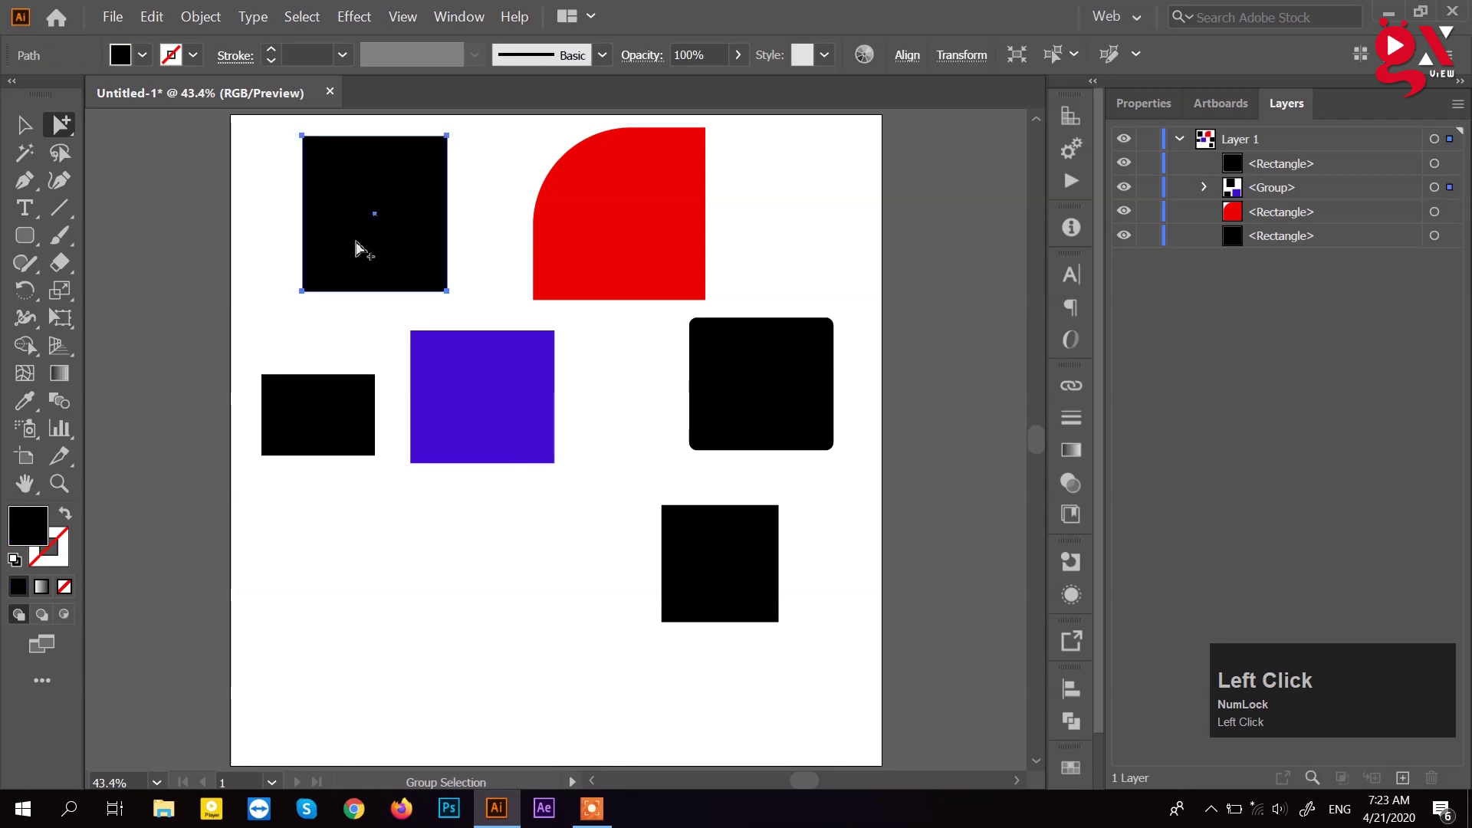
left_click(450, 293)
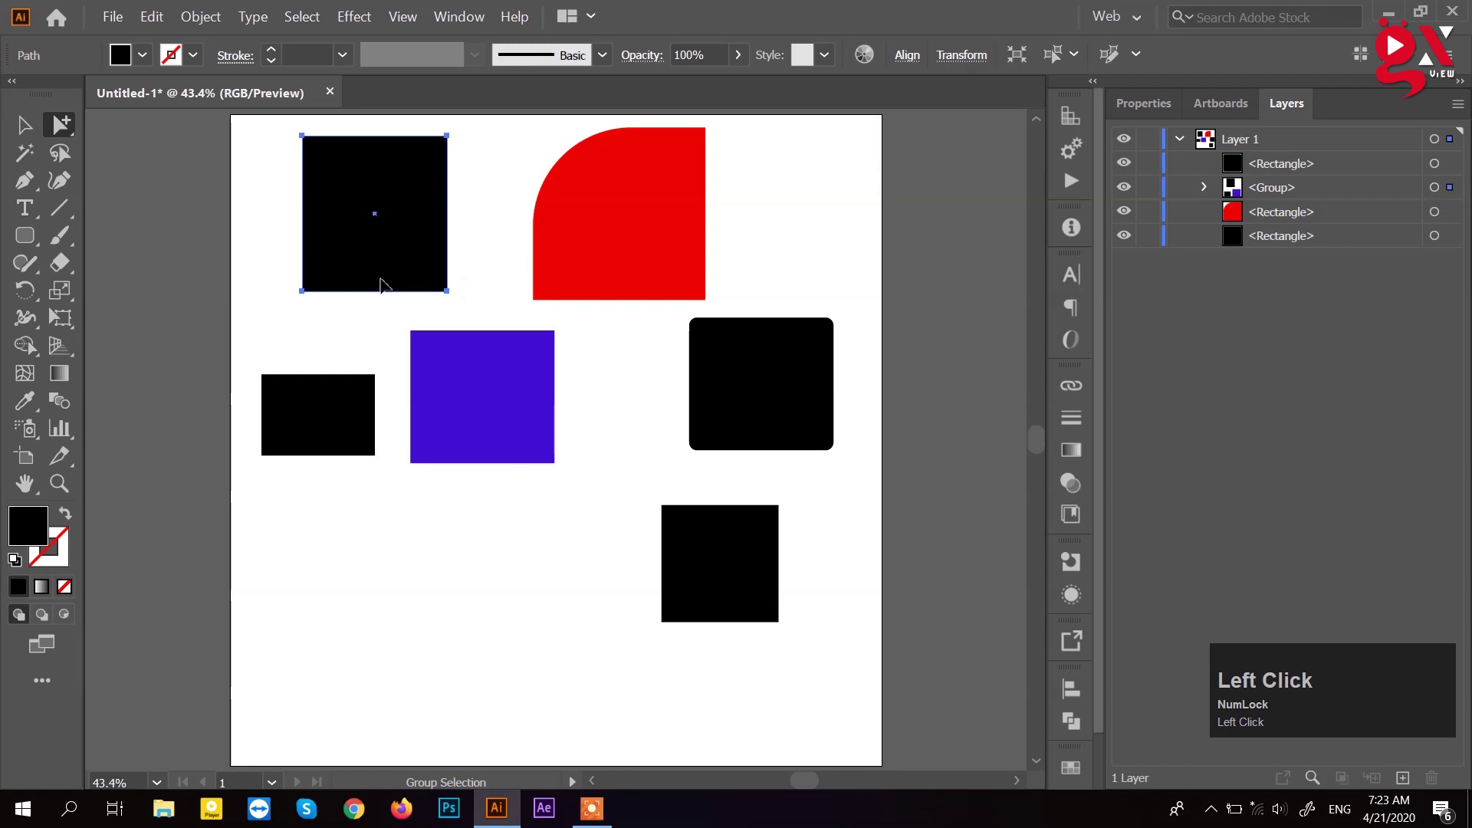
right_click(60, 133)
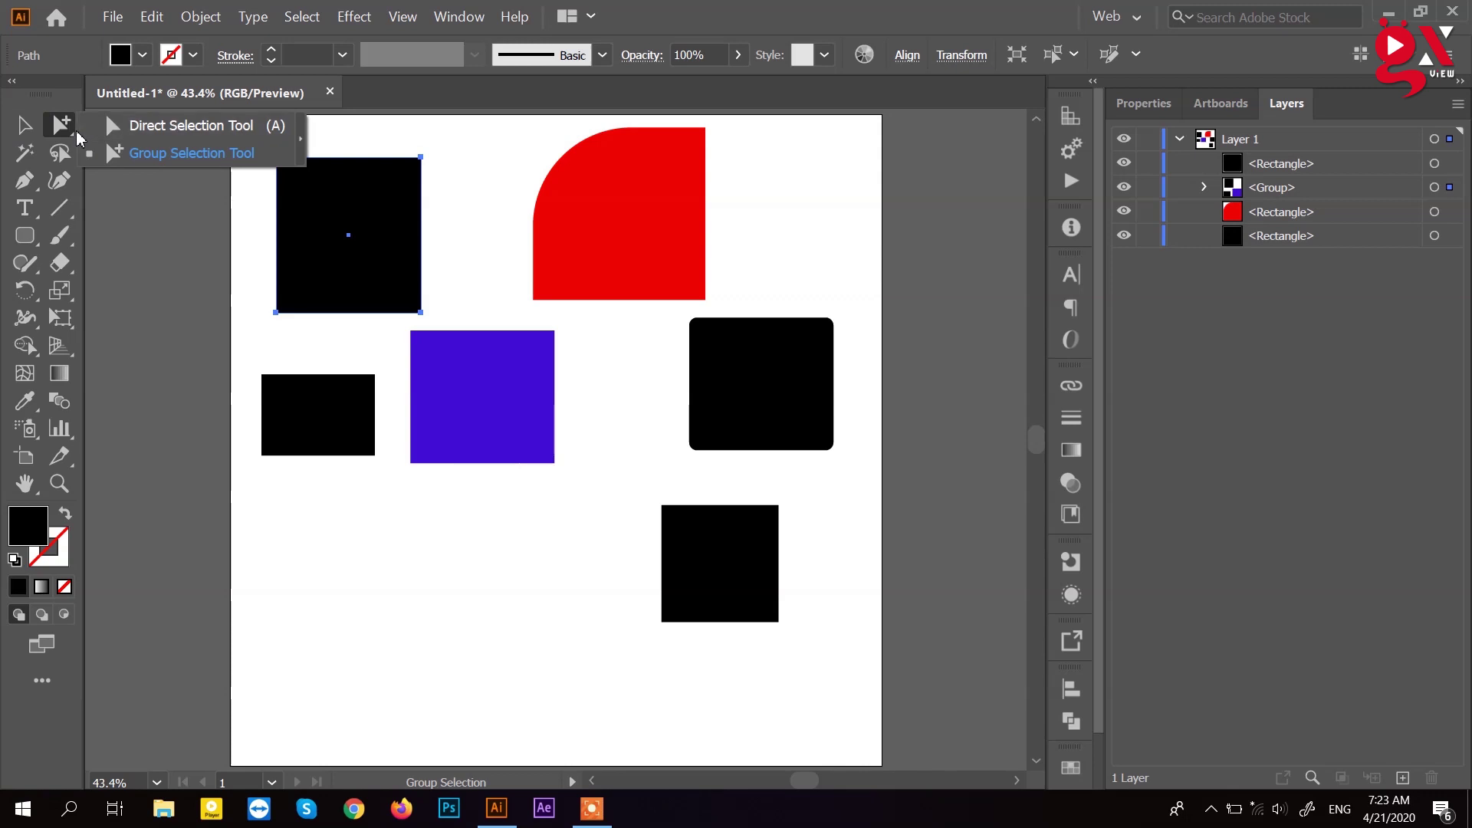
left_click(27, 131)
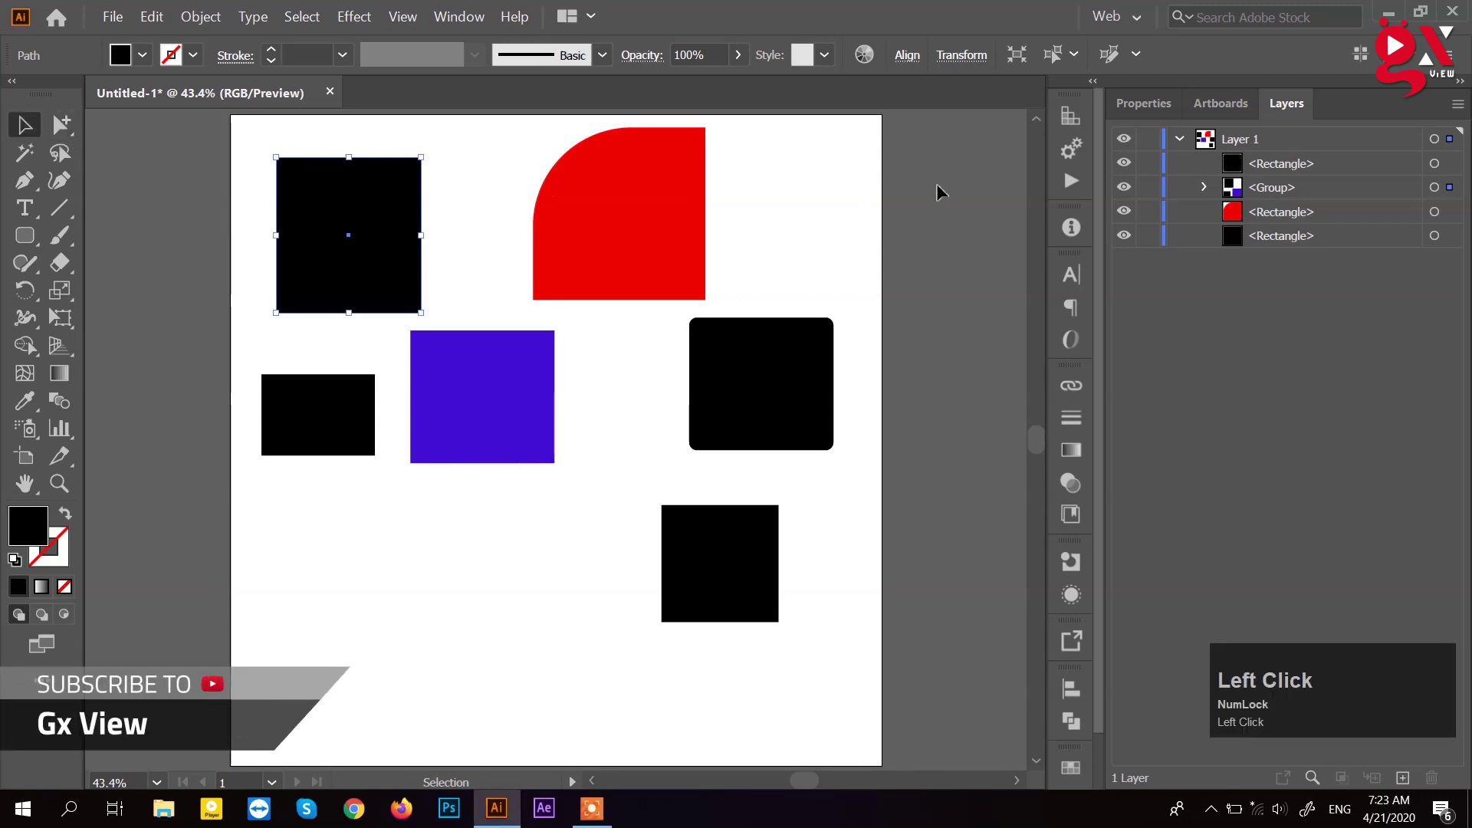
Step: Expand the Layer 1 group in the Layers panel and target the blue rectangle inside it
left_click(1311, 172)
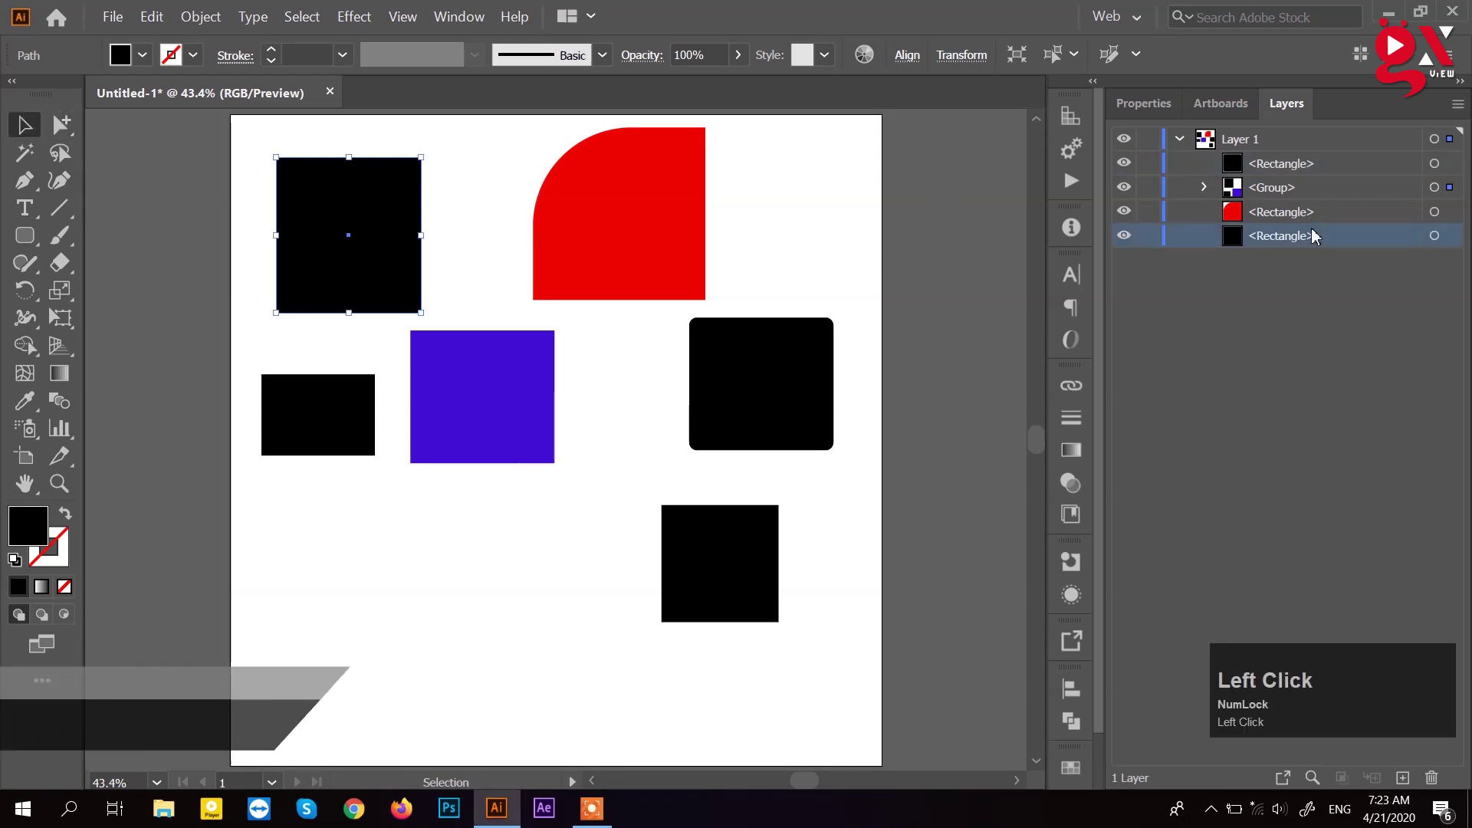
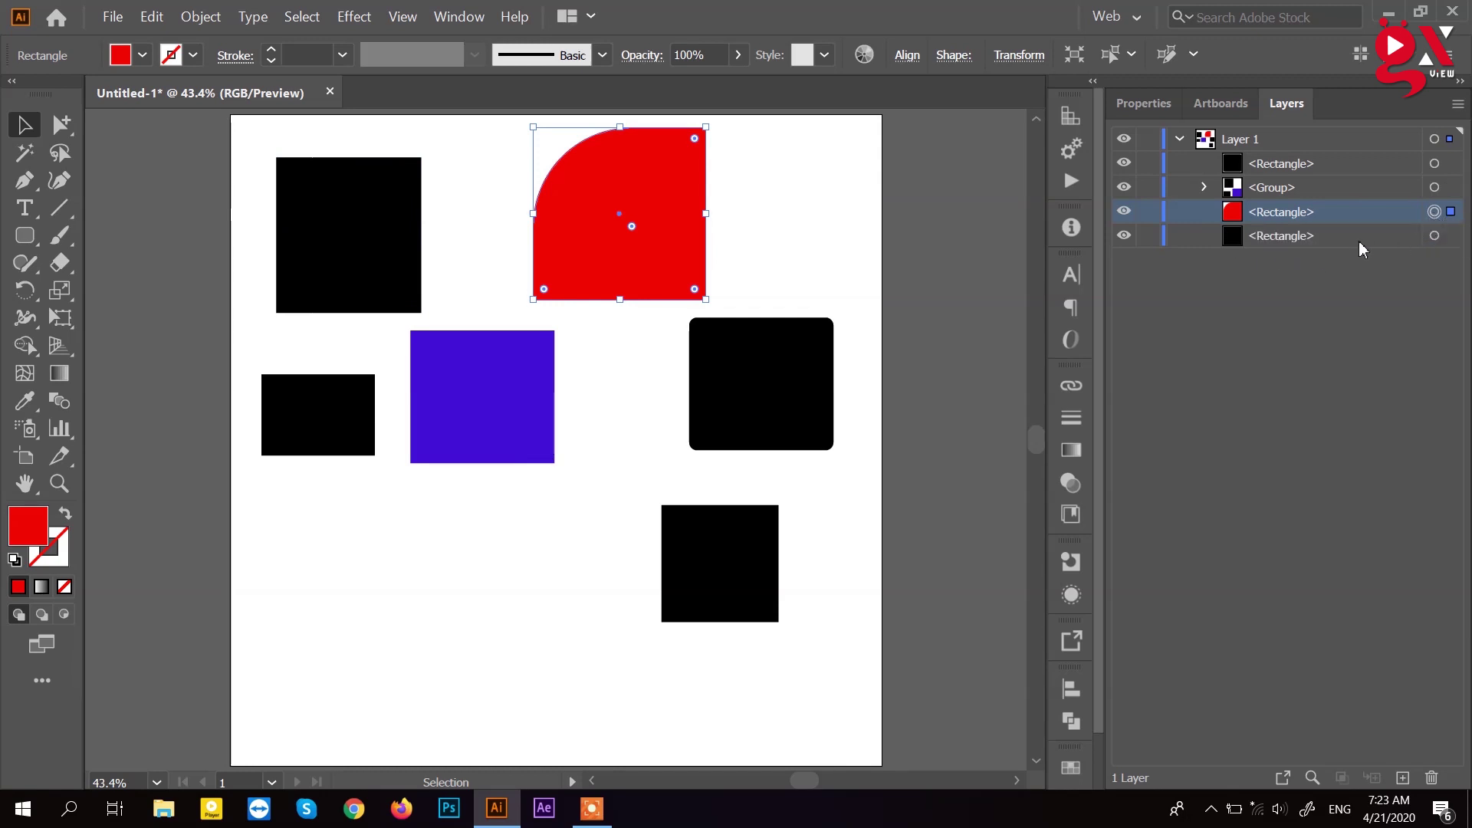
left_click(1304, 194)
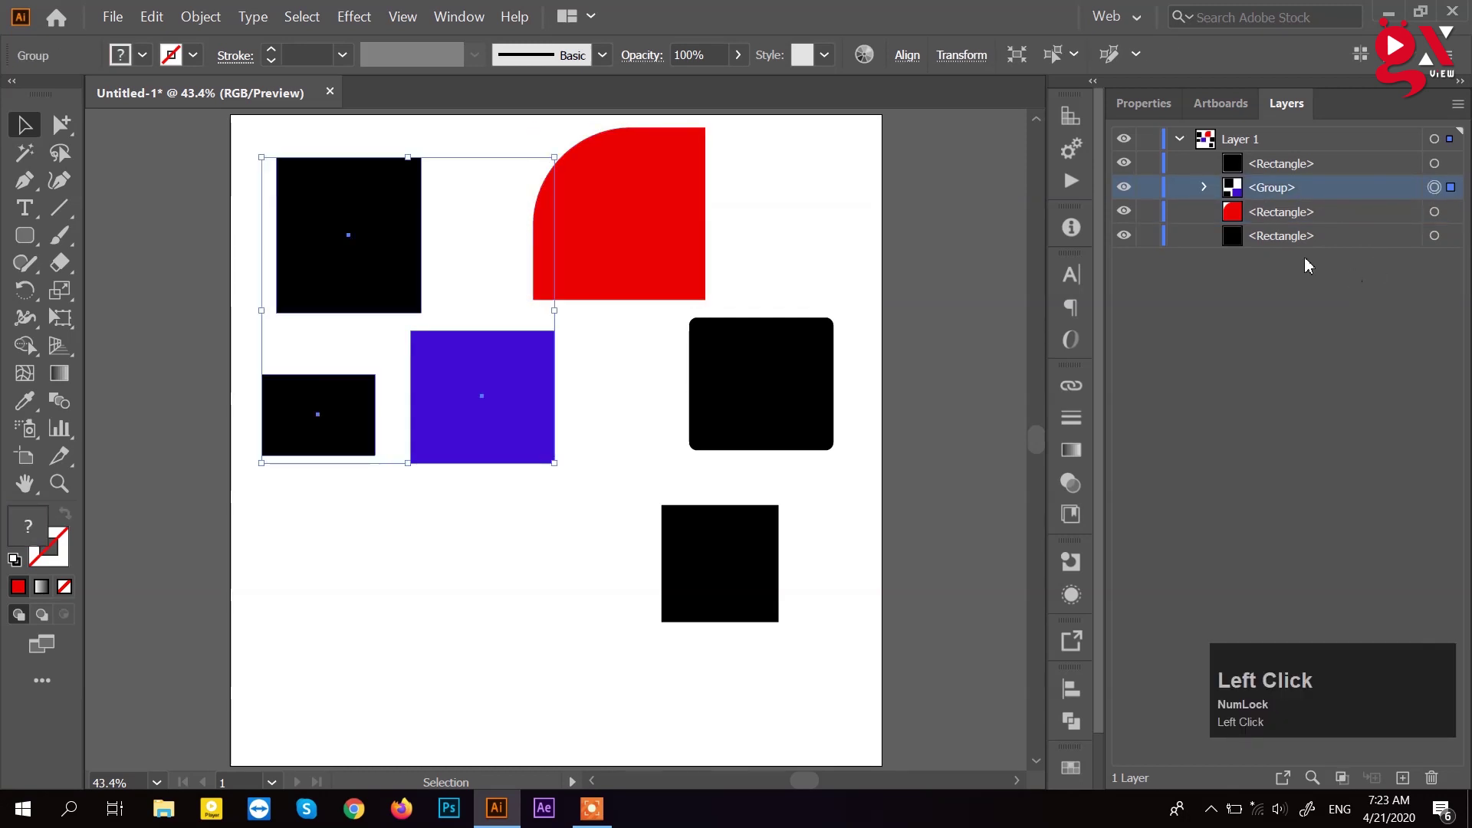
left_click(1209, 190)
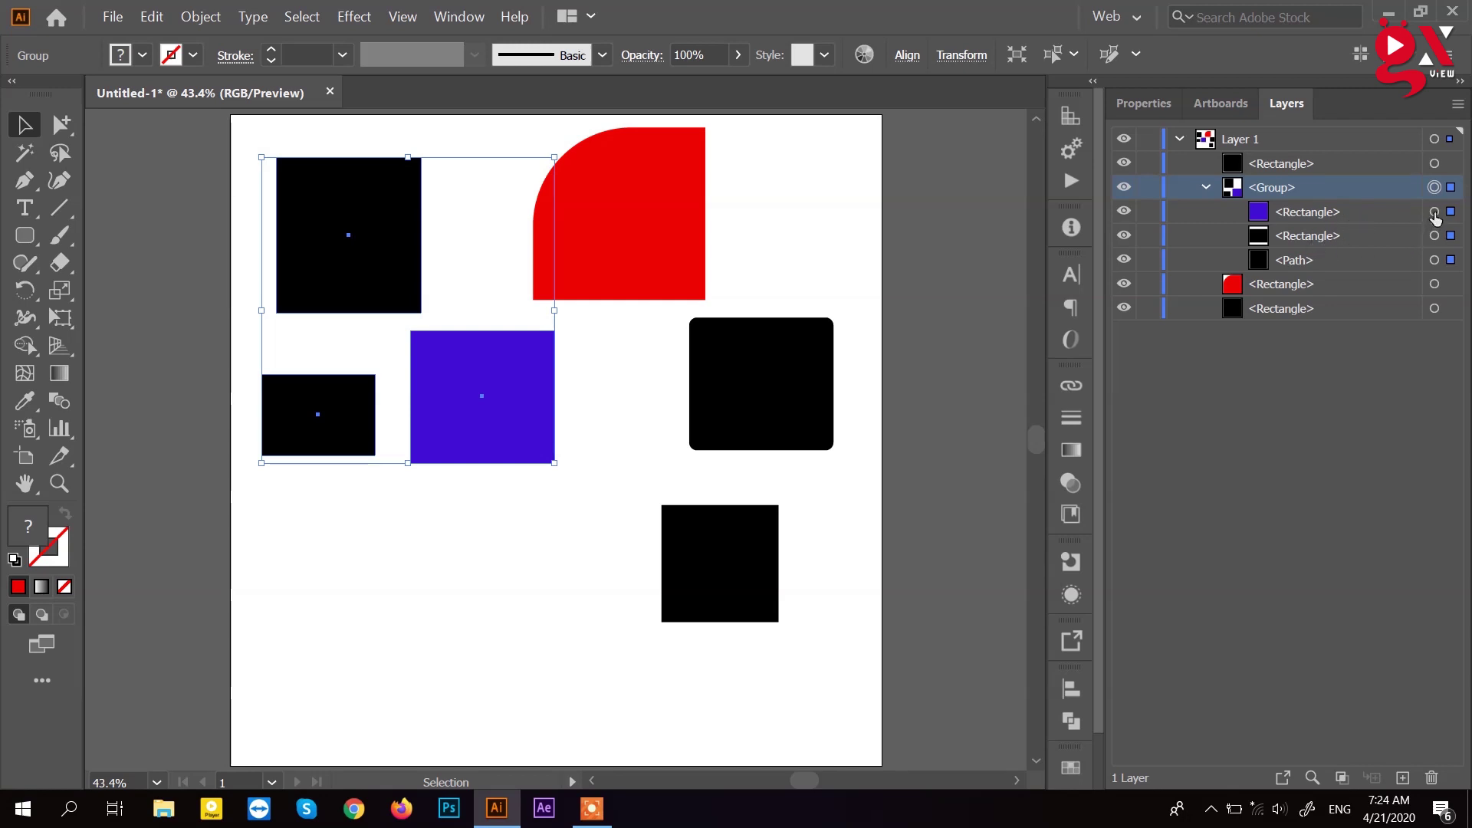
left_click(1210, 192)
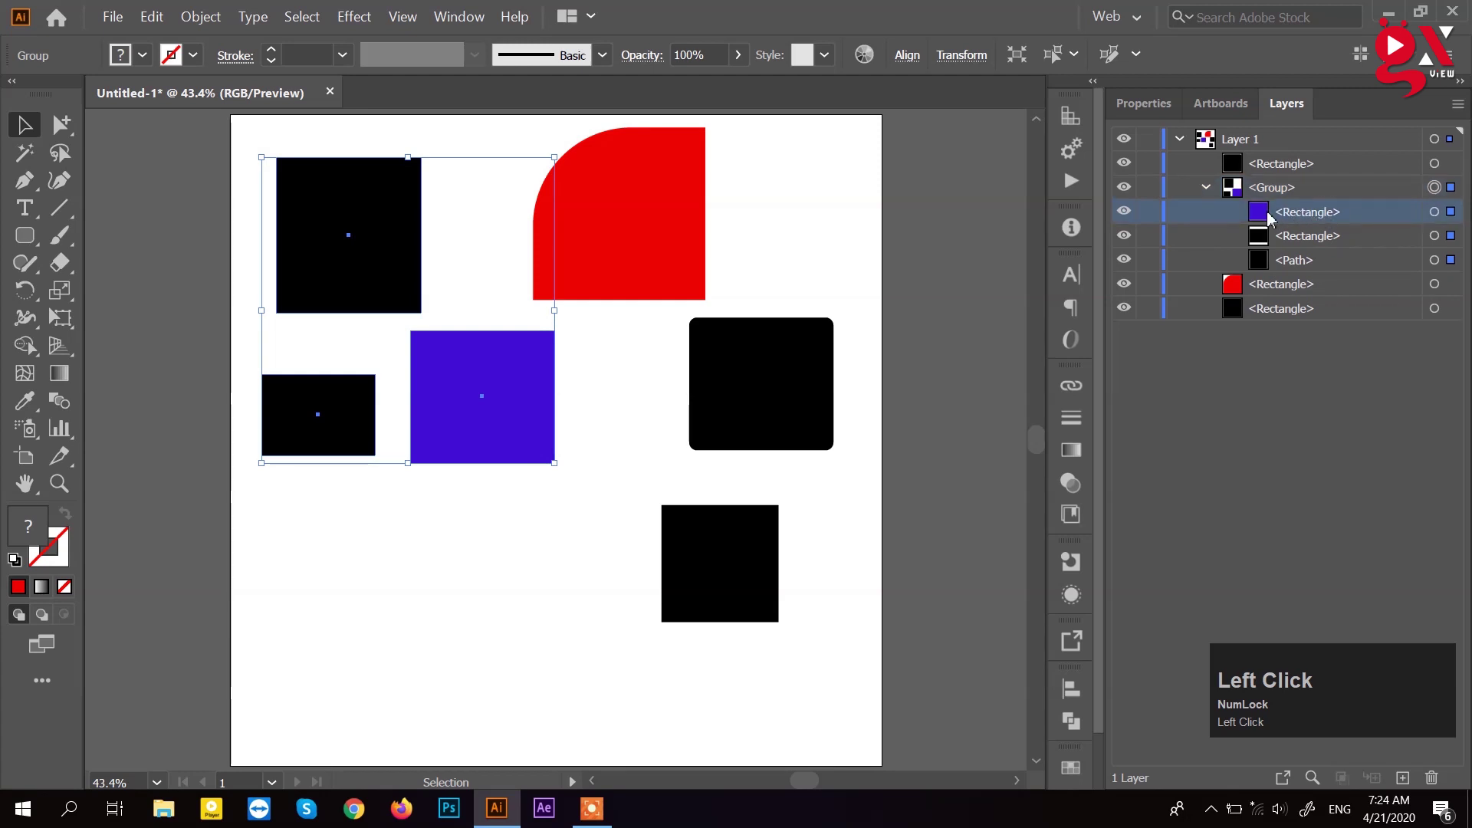